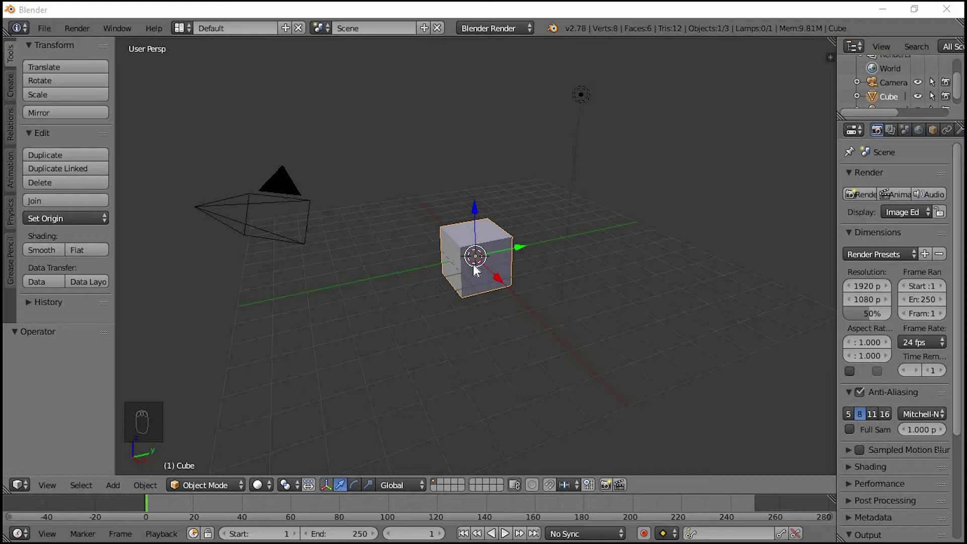
Delete the default cube and add a UV sphere at the scene centre
click(479, 267)
key(Delete)
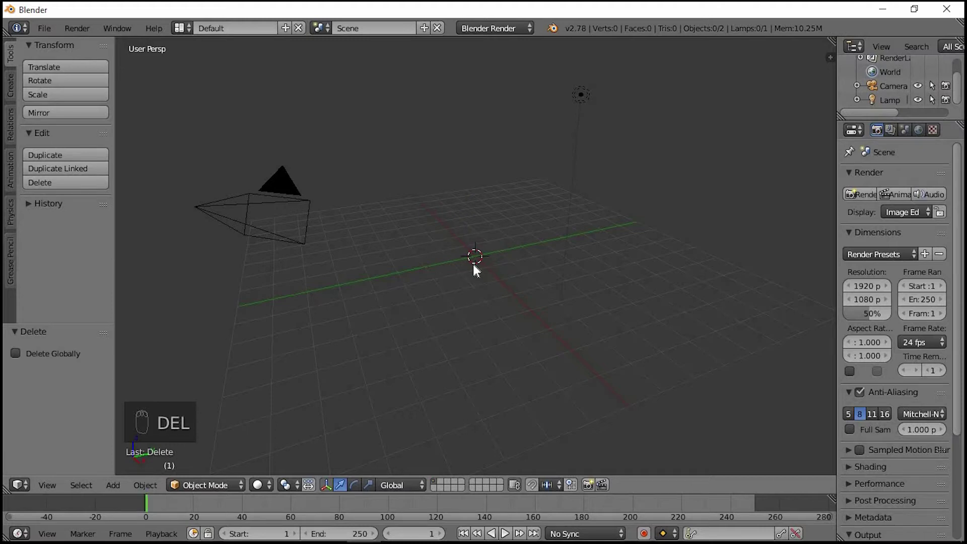
key(shift+a)
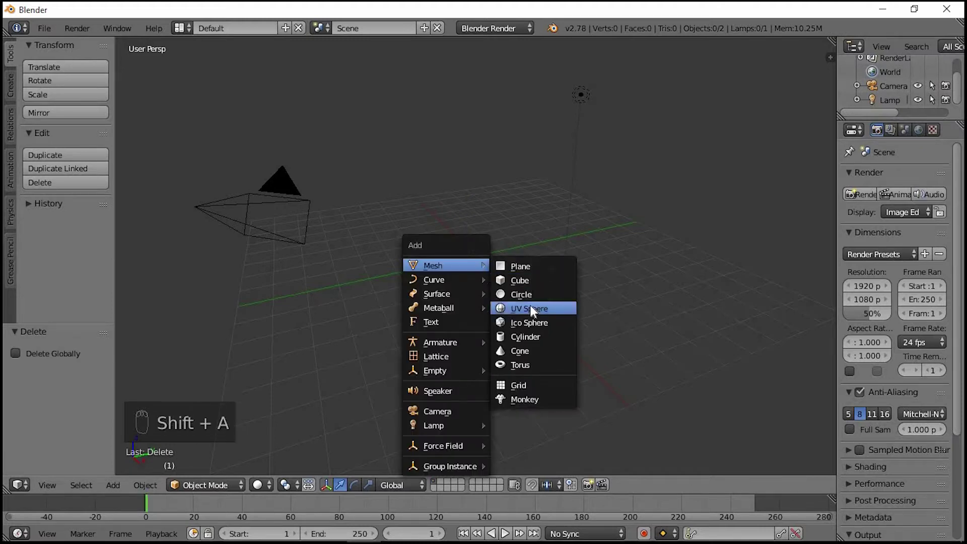
middle_click(493, 290)
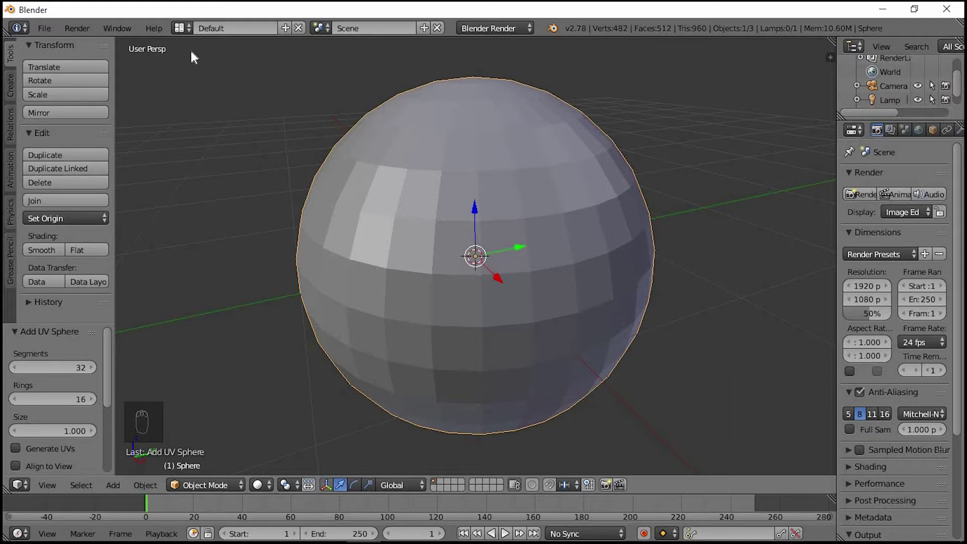
In front orthographic wireframe, box-select the sphere's top vertices and delete them
key(KP_1)
key(KP_5)
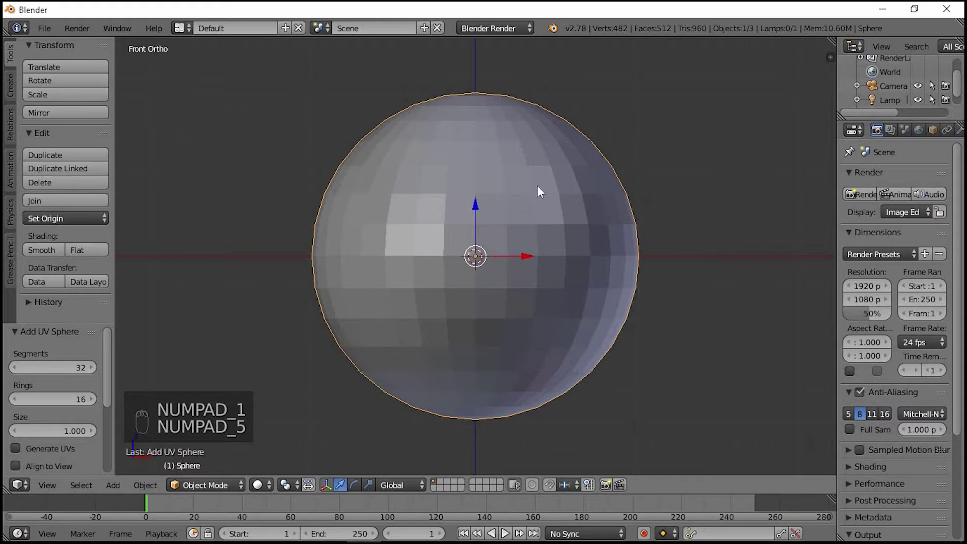
key(Tab)
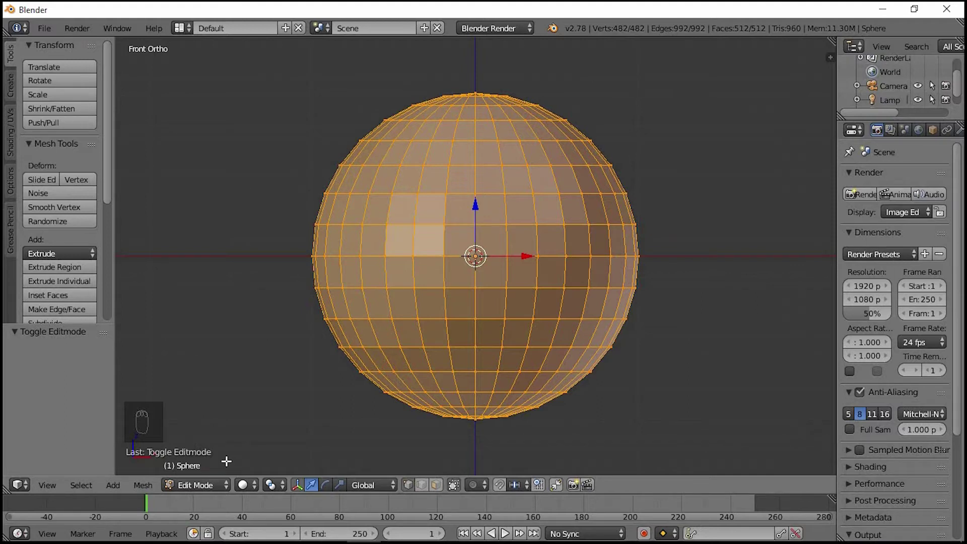
key(z)
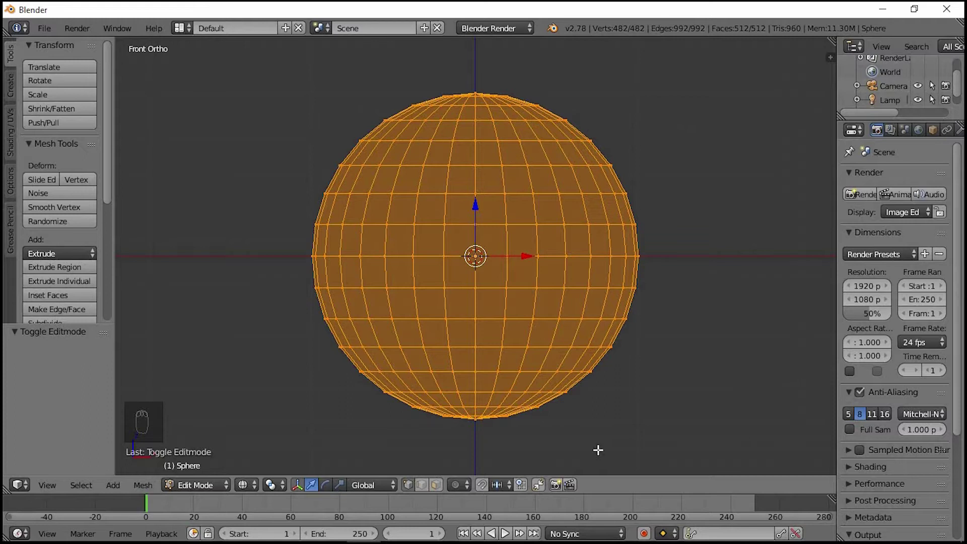
key(a)
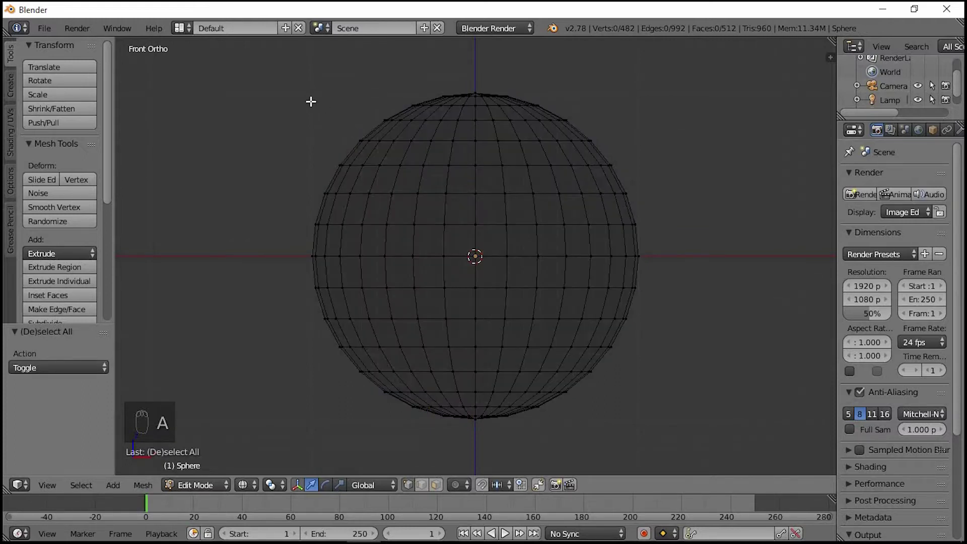
key(b)
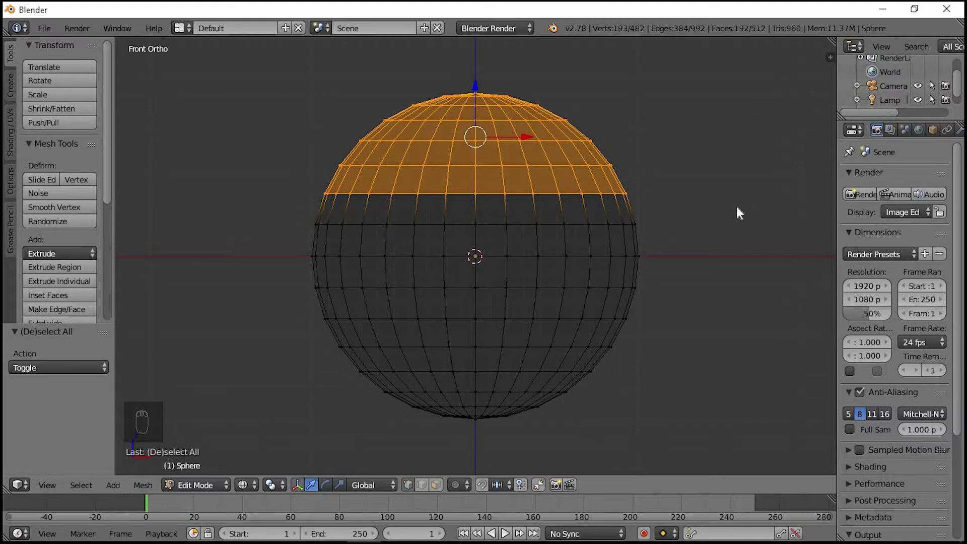
key(Delete)
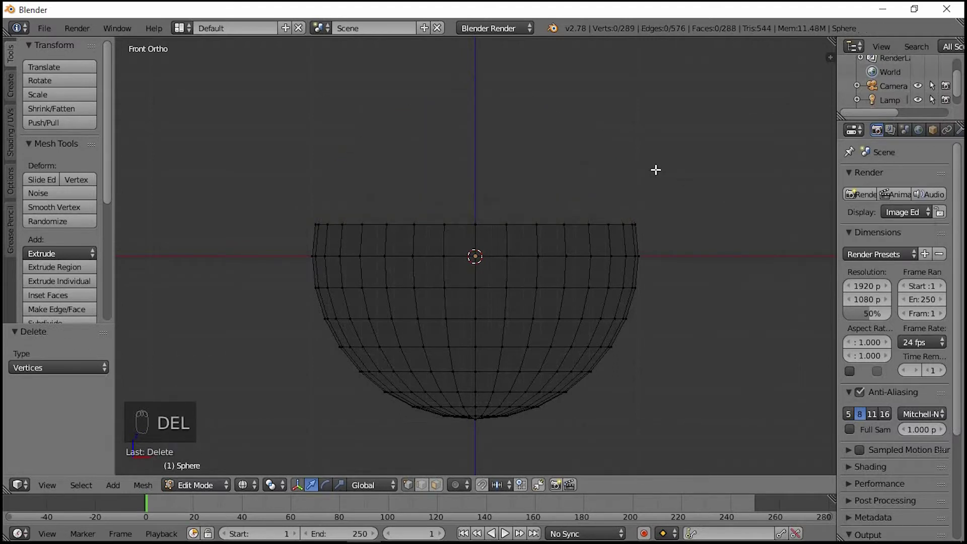
Flatten the bottom vertex ring with S Z 0 and return to solid object mode
key(b)
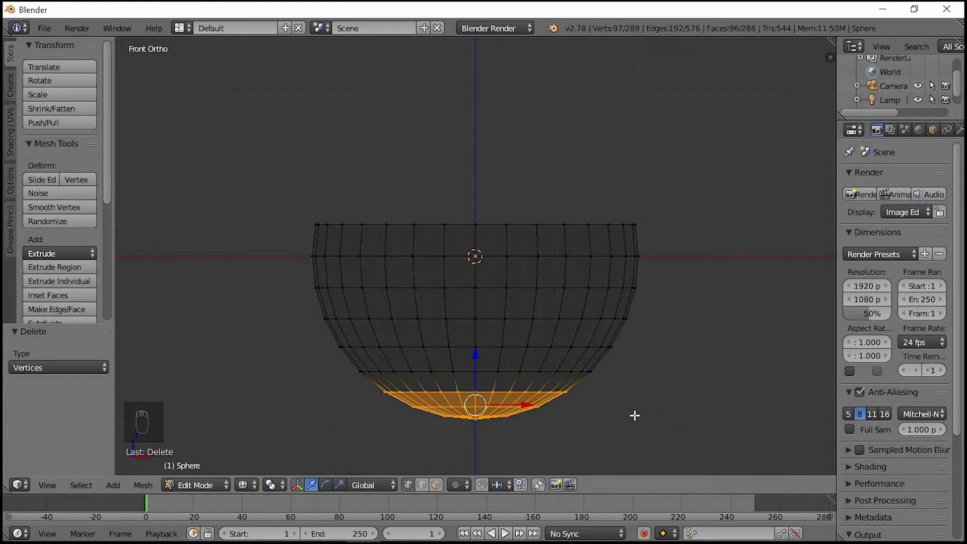
key(s)
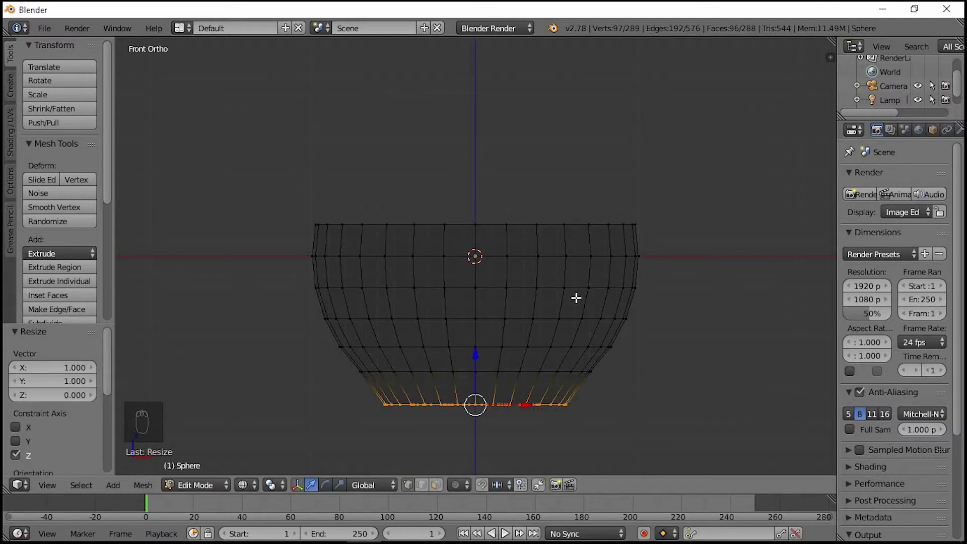
drag(635, 302, 600, 307)
key(Tab)
key(z)
drag(550, 340, 604, 345)
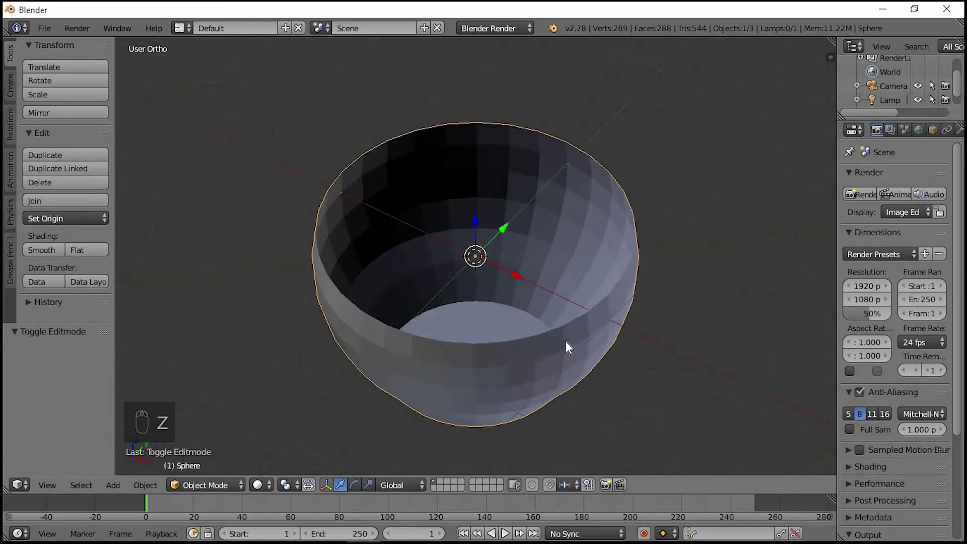
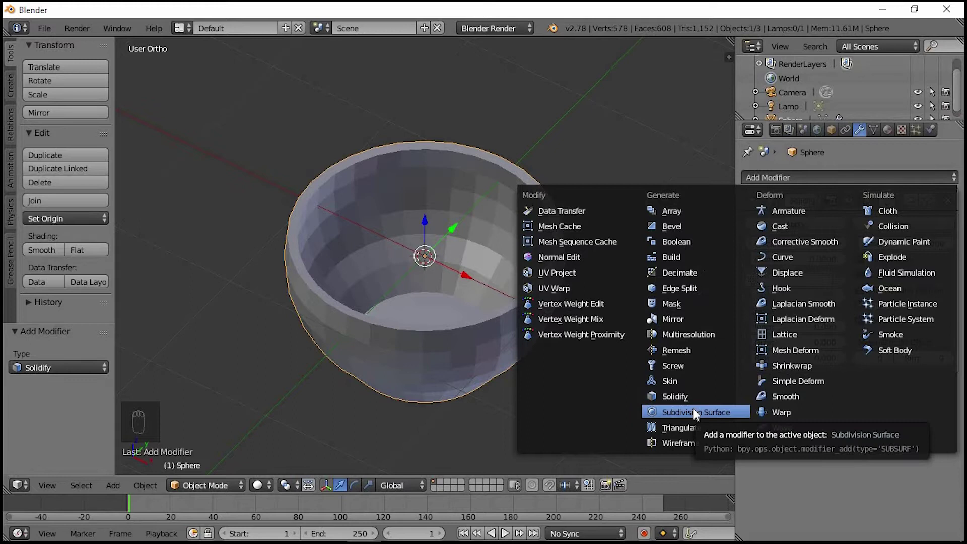
Give the bowl Solidify and Subdivision Surface (View 2) modifiers and smooth shading
middle_click(499, 204)
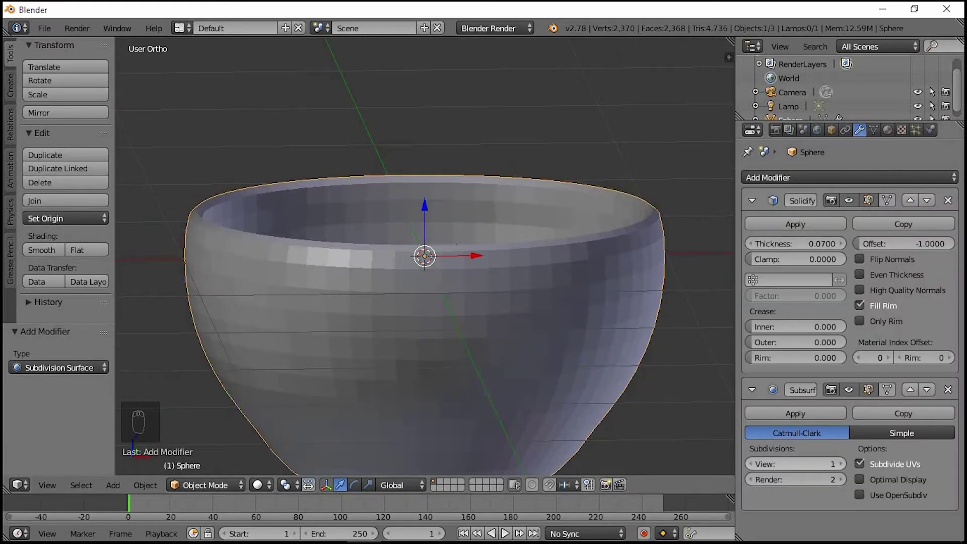
drag(839, 472, 400, 241)
drag(403, 243, 345, 299)
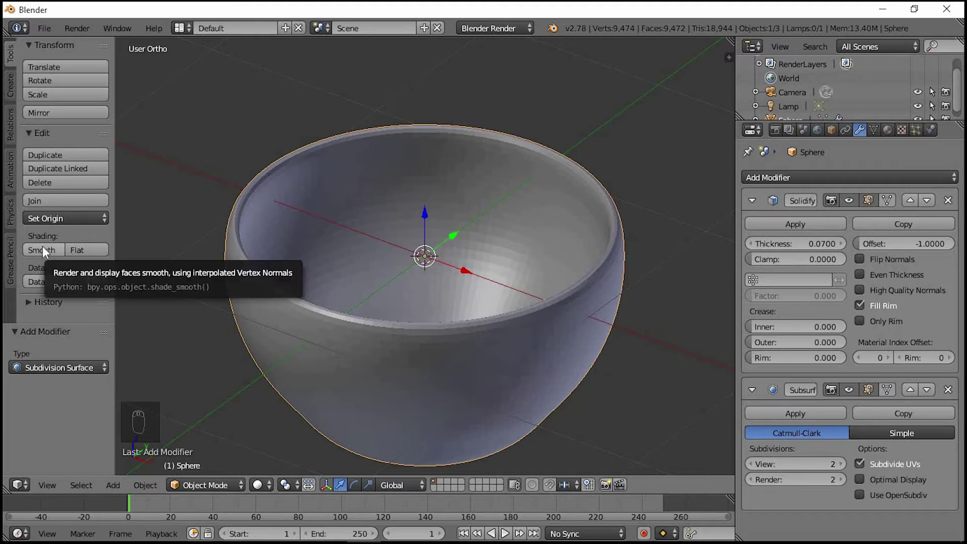
drag(43, 251, 348, 382)
drag(348, 382, 473, 264)
drag(478, 262, 479, 262)
key(KP_1)
key(KP_3)
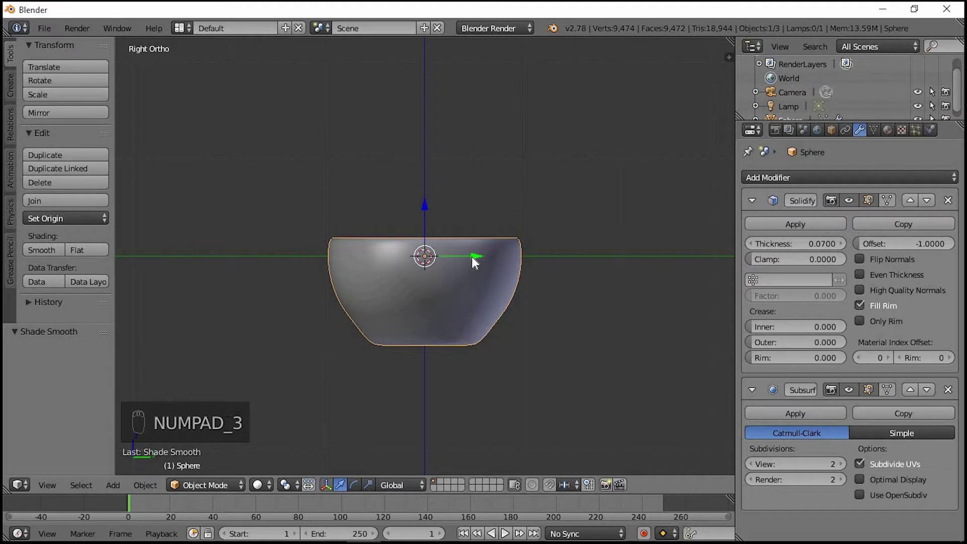
Add a floor plane at the bowl's base scaled by 10, then select the bowl
key(KP_1)
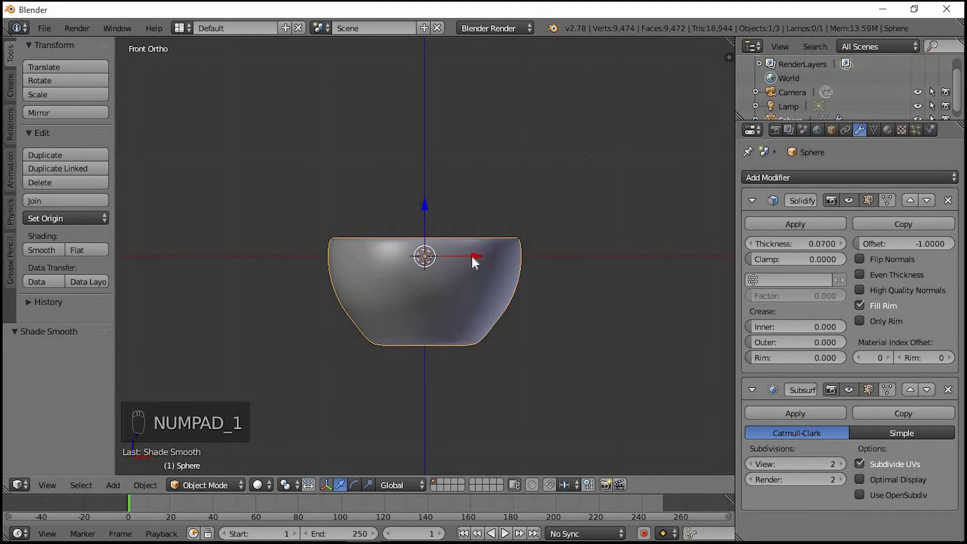
key(shift+a)
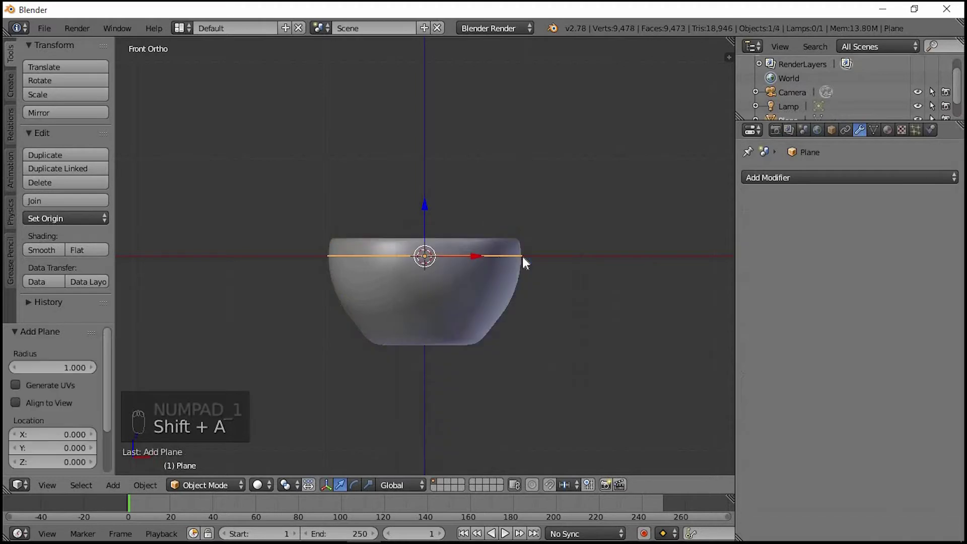
drag(433, 225, 435, 311)
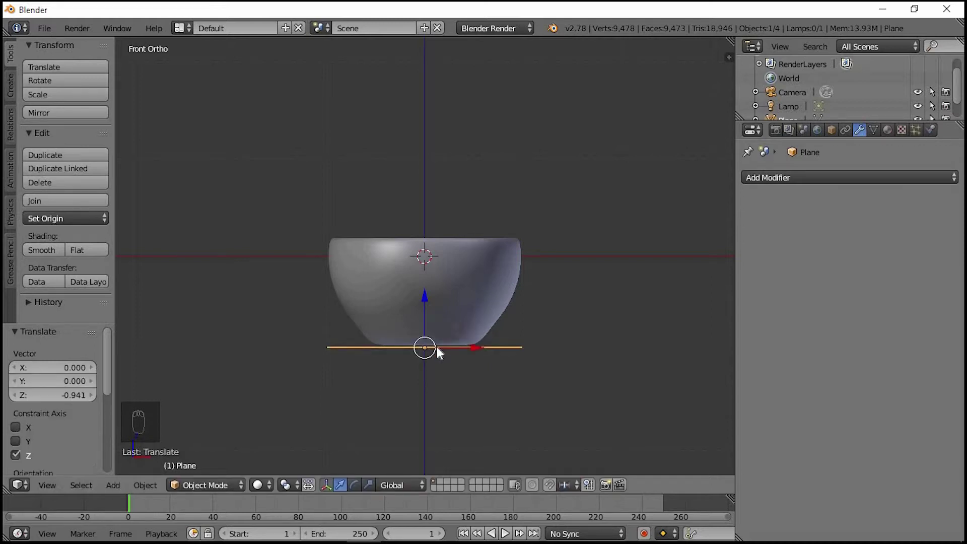
key(s)
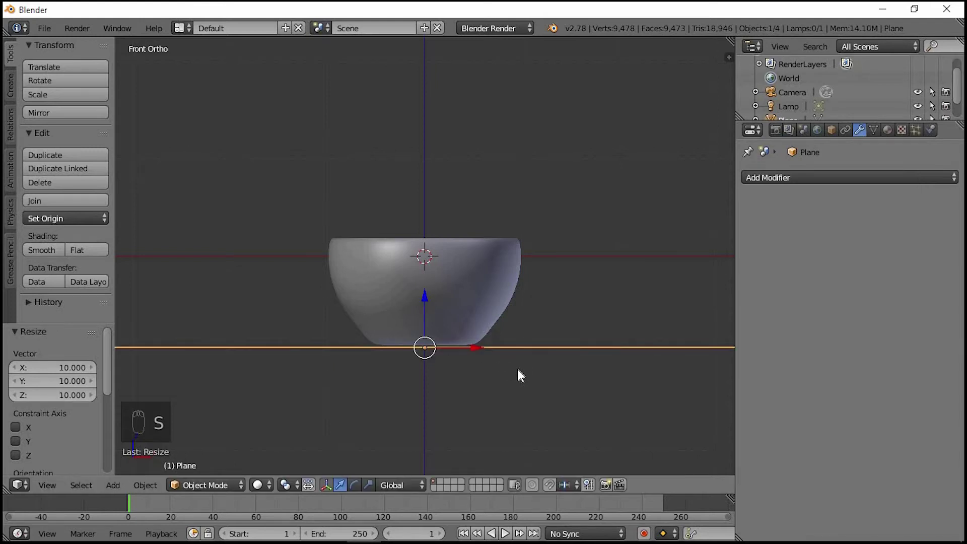
drag(531, 361, 511, 307)
click(511, 306)
drag(515, 322, 286, 405)
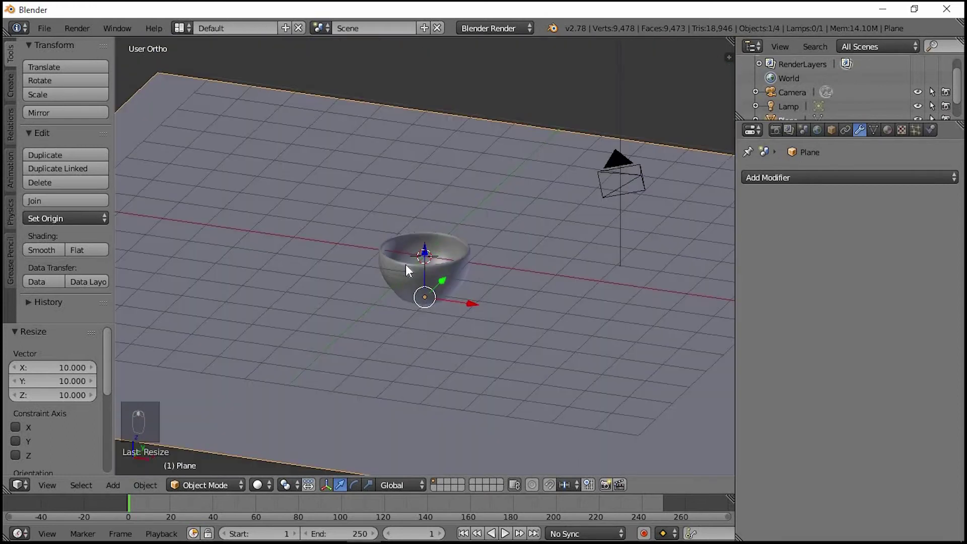
drag(428, 275, 888, 140)
Make the bowl a Glass BSDF material with roughness 0.133 and give the floor a diffuse material
drag(889, 140, 489, 30)
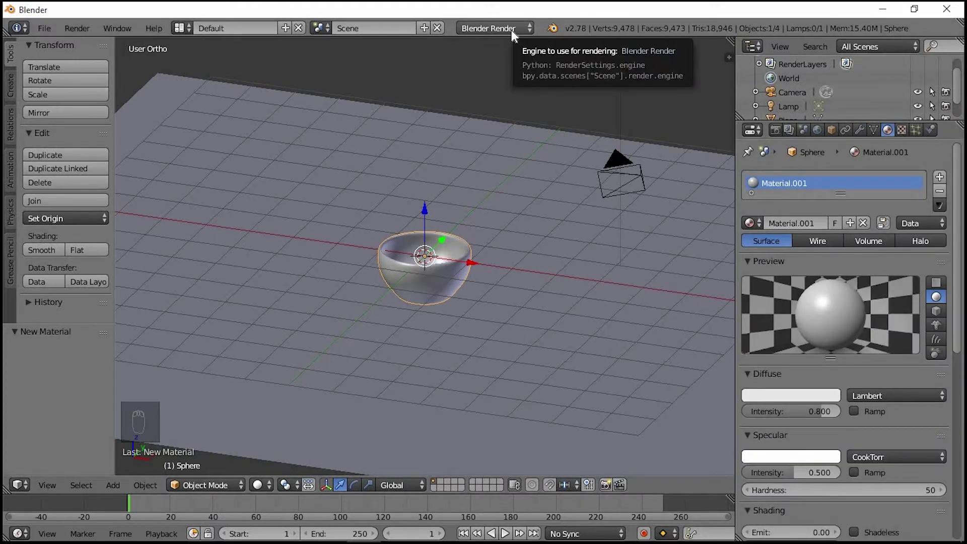
drag(515, 34, 503, 53)
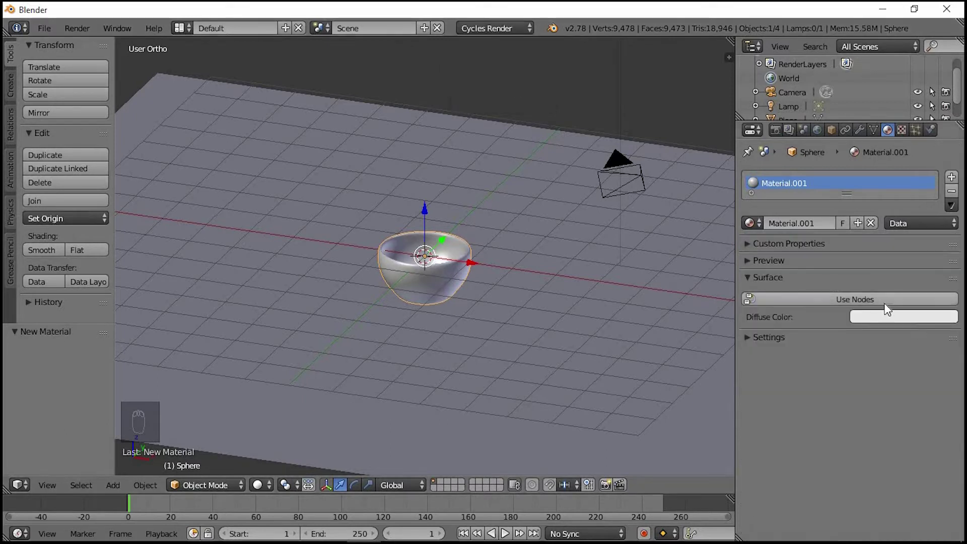
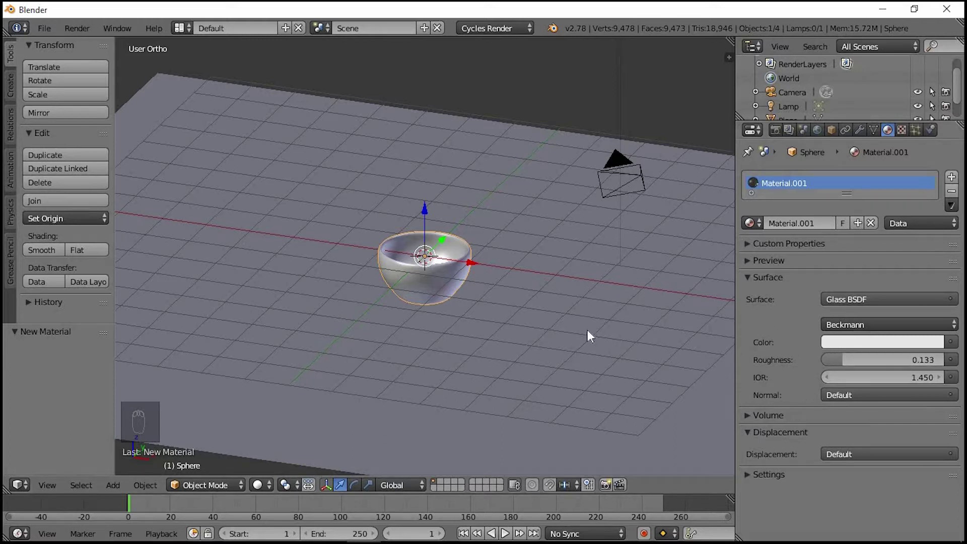
drag(585, 335, 808, 229)
drag(807, 229, 463, 263)
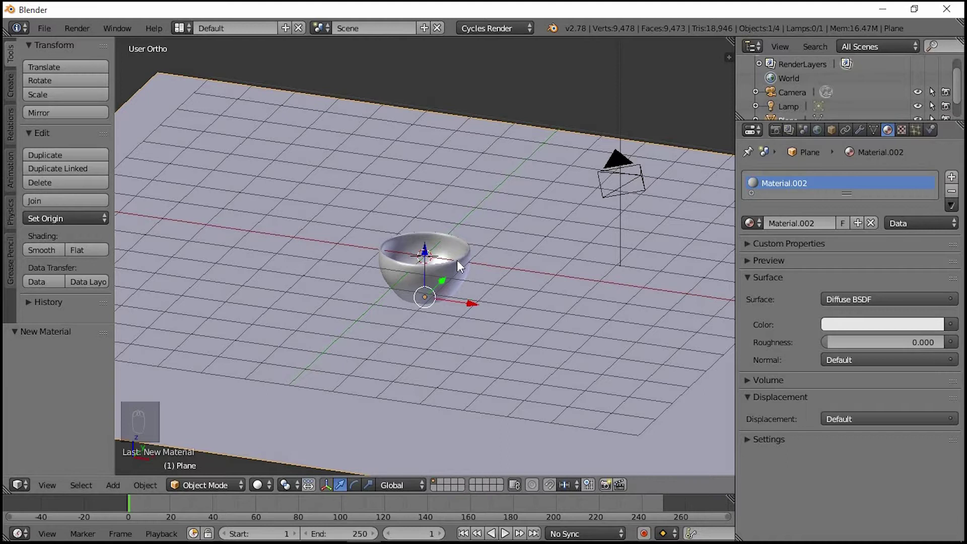
Add a second plane and rotate it 45° on Z and 70° on X
key(shift+a)
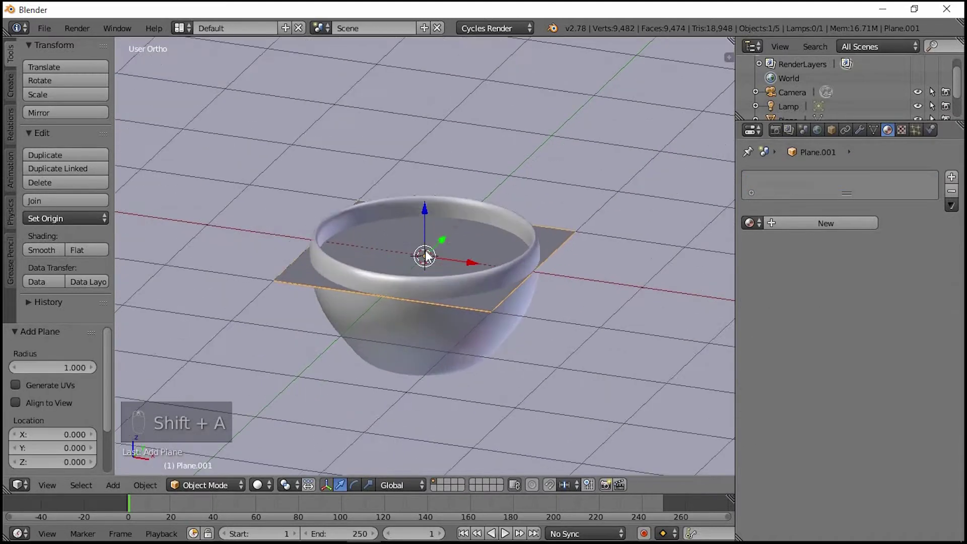
drag(424, 276, 417, 302)
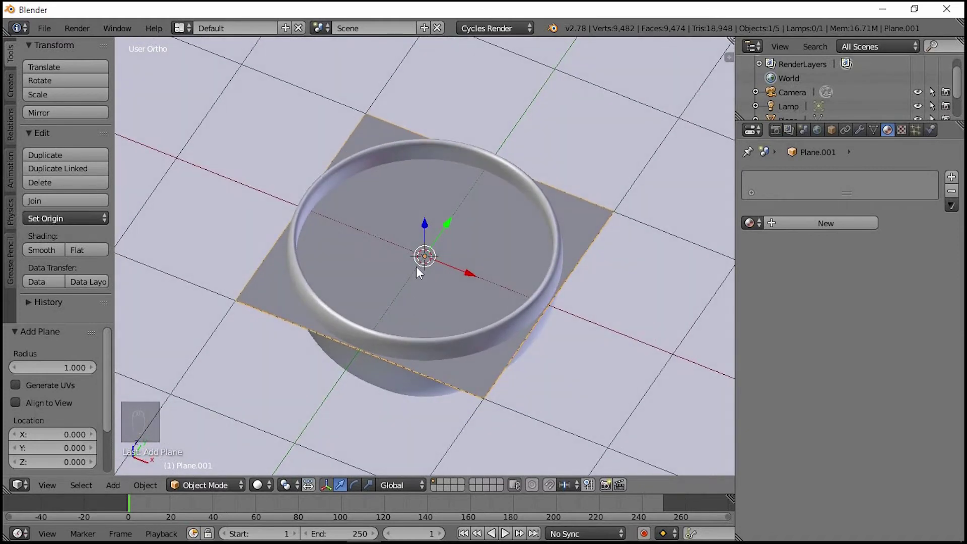
key(r)
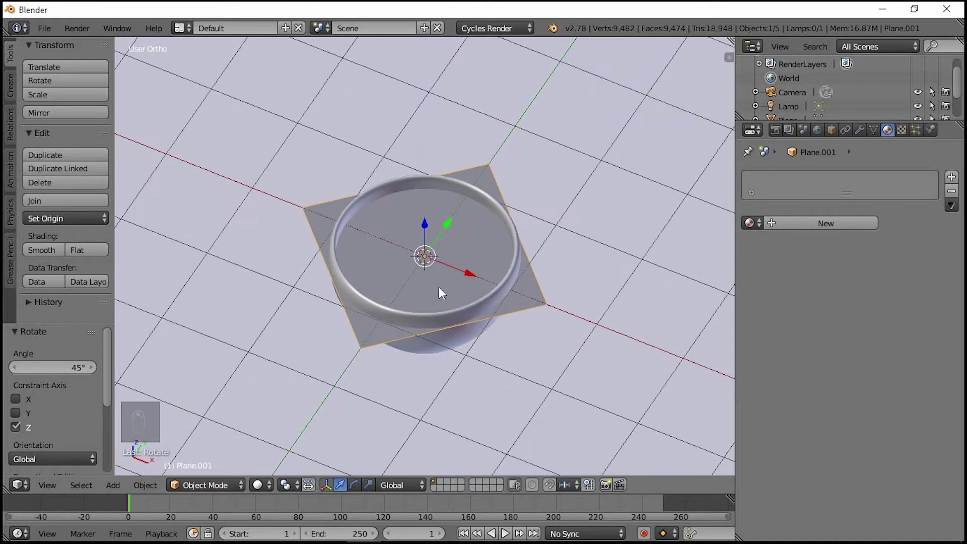
key(r)
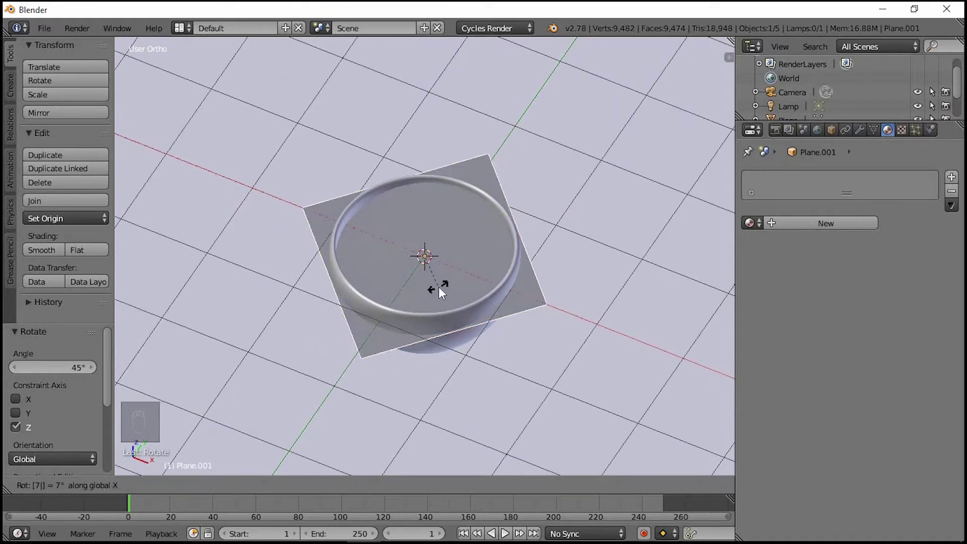
drag(427, 258, 441, 232)
click(442, 232)
Scale the tilted plane by 3 and raise it above the bowl
middle_click(443, 228)
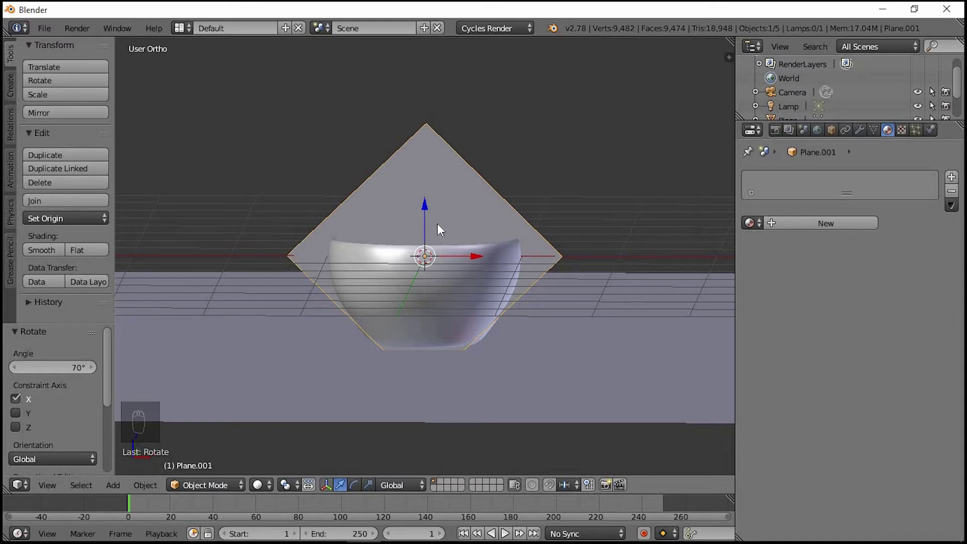
key(s)
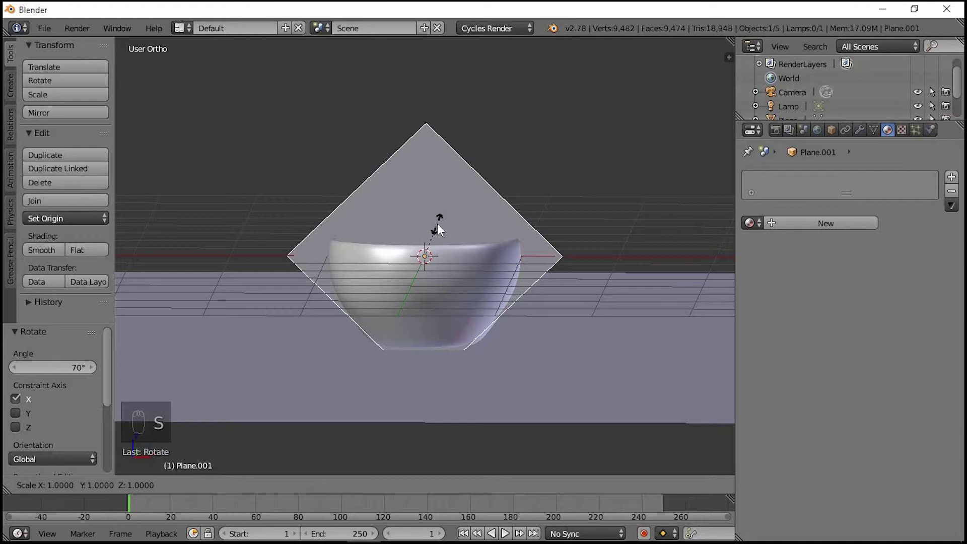
middle_click(414, 233)
key(KP_1)
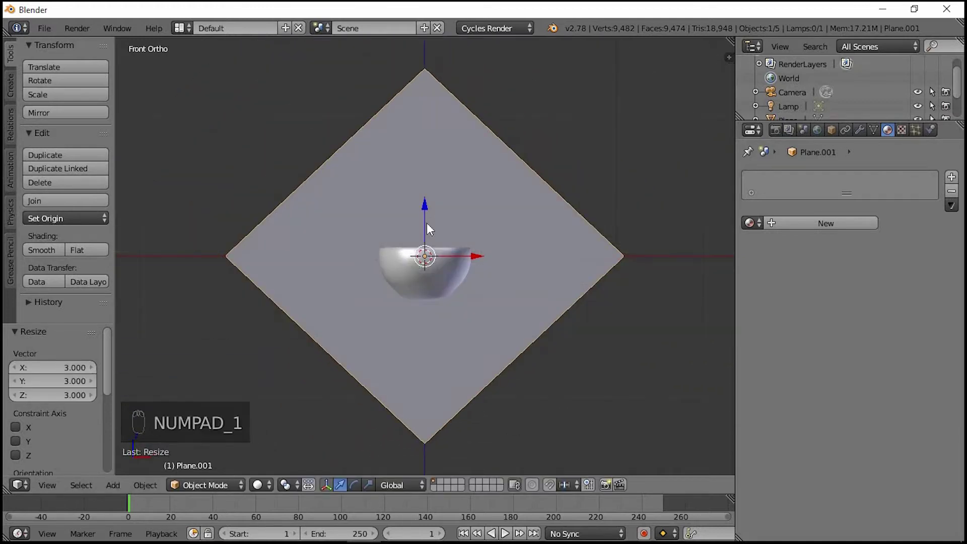
drag(428, 226, 449, 99)
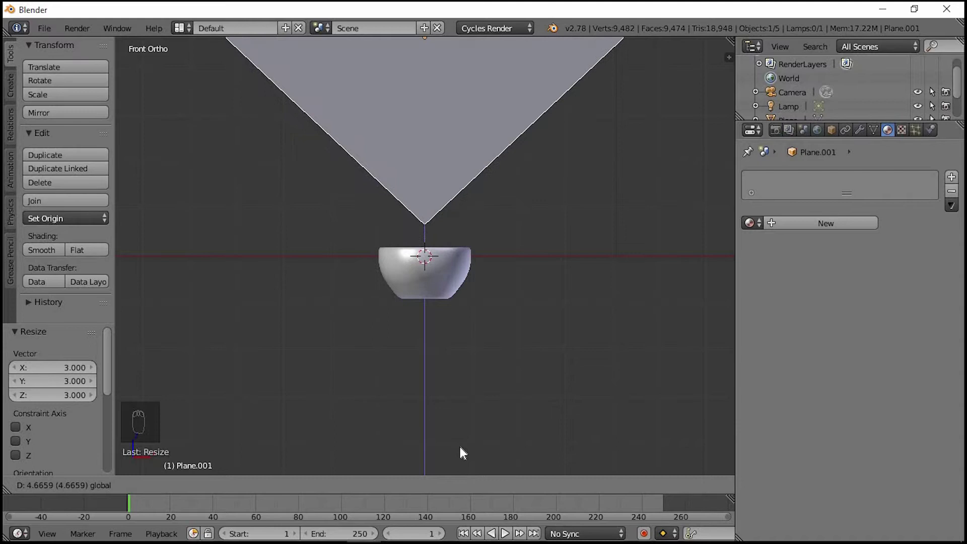
key(KP_3)
Slide the raised sheet along Y so it hangs over the bowl
drag(410, 269, 482, 104)
drag(481, 104, 503, 106)
drag(447, 142, 472, 154)
drag(565, 149, 365, 170)
middle_click(362, 163)
middle_click(528, 215)
middle_click(532, 198)
drag(466, 193, 527, 153)
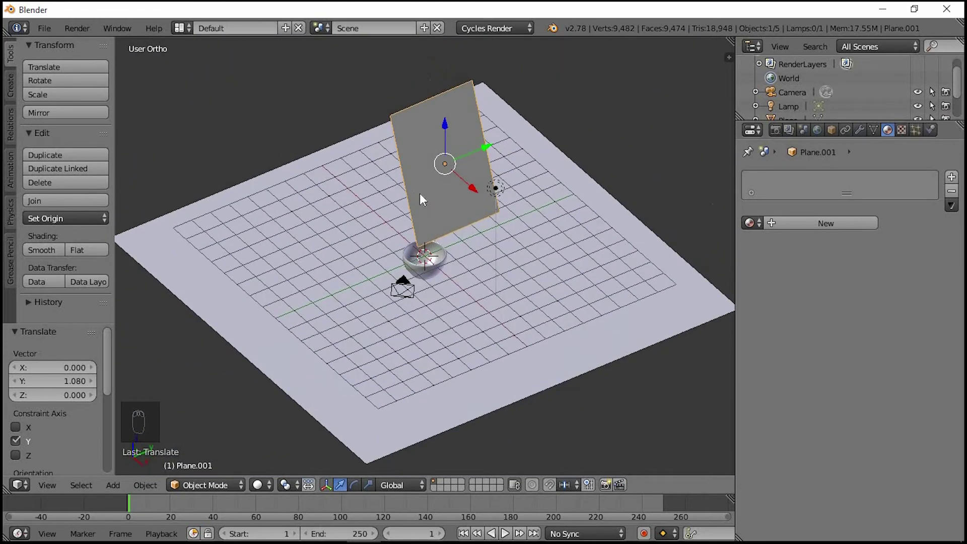
Give the sheet a pink Glossy BSDF material with roughness 1.0
drag(819, 229, 841, 328)
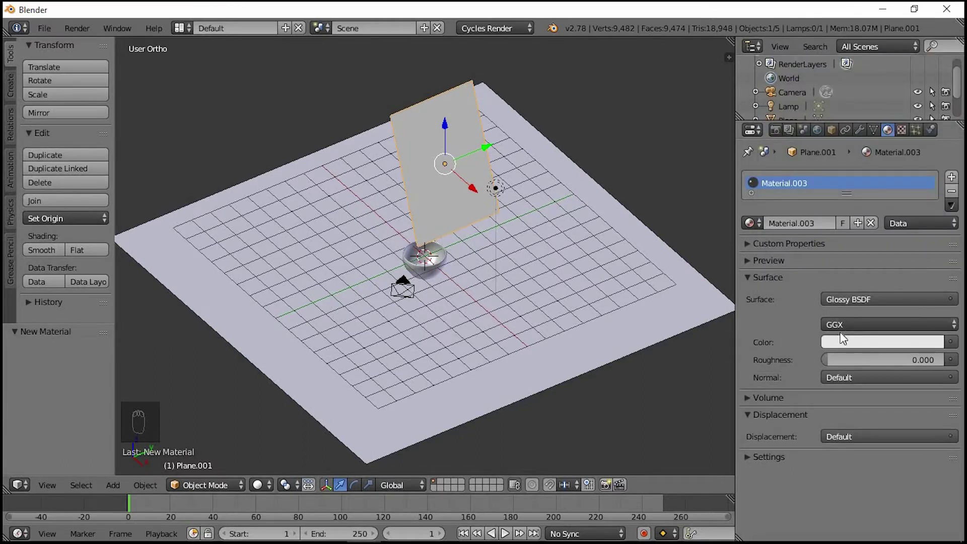
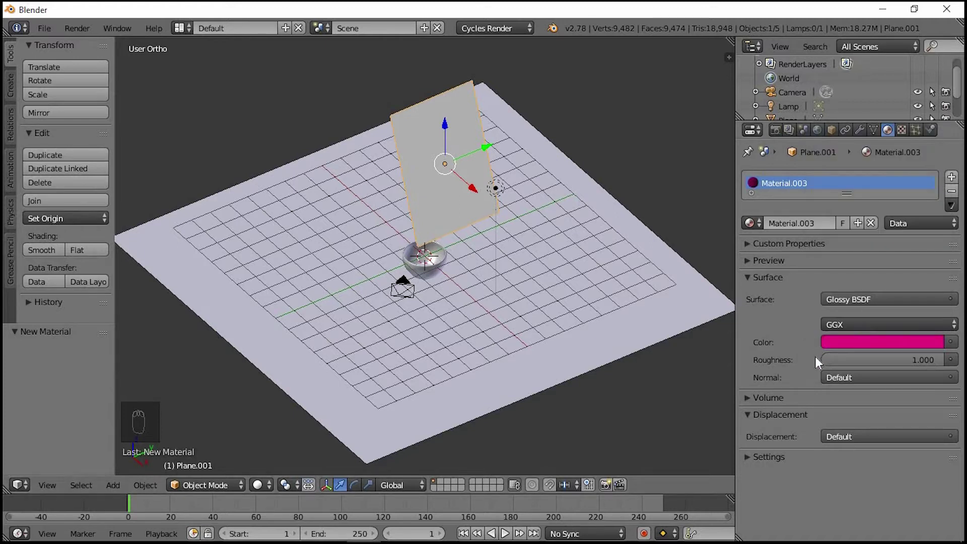
middle_click(492, 234)
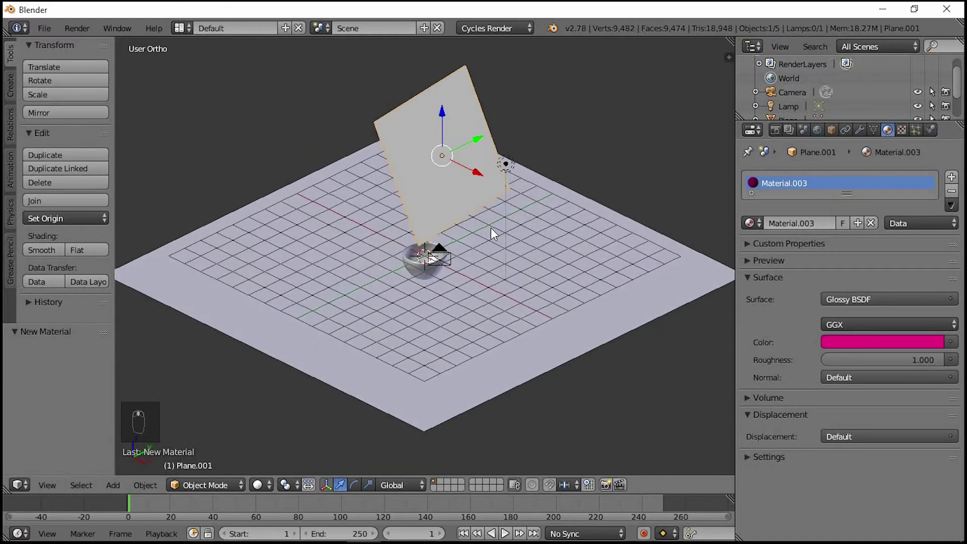
middle_click(457, 187)
drag(451, 186, 473, 152)
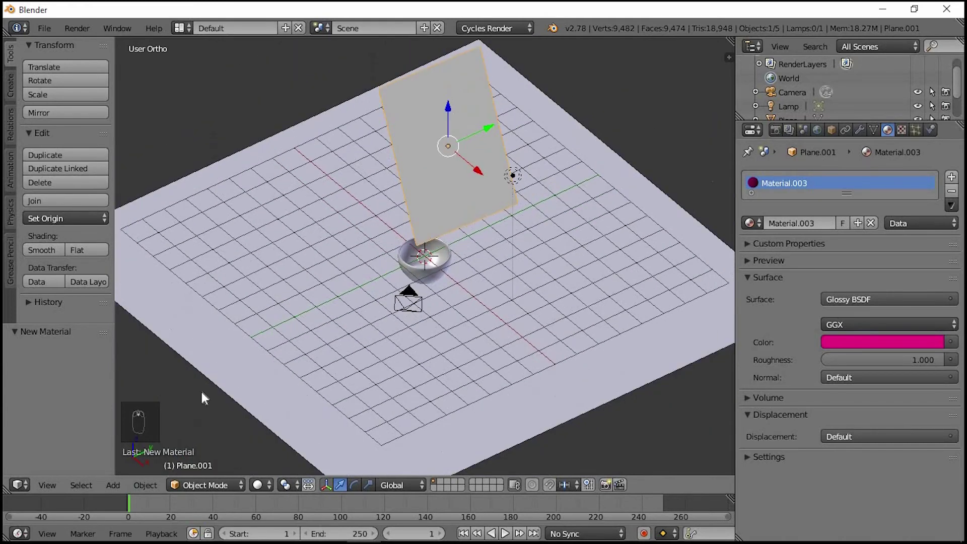
drag(180, 460, 197, 489)
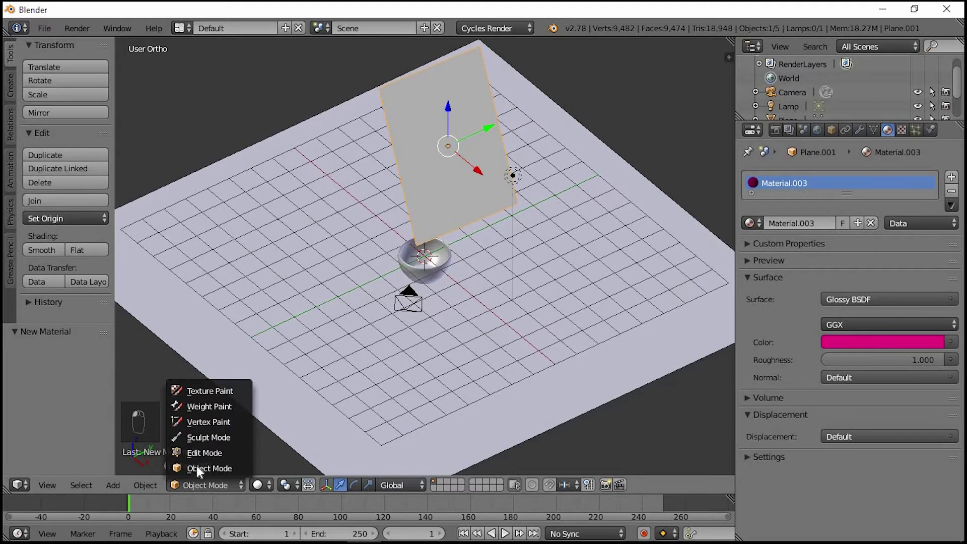
Subdivide the sheet mesh with 50 cuts in Edit Mode and return to Object Mode
click(201, 456)
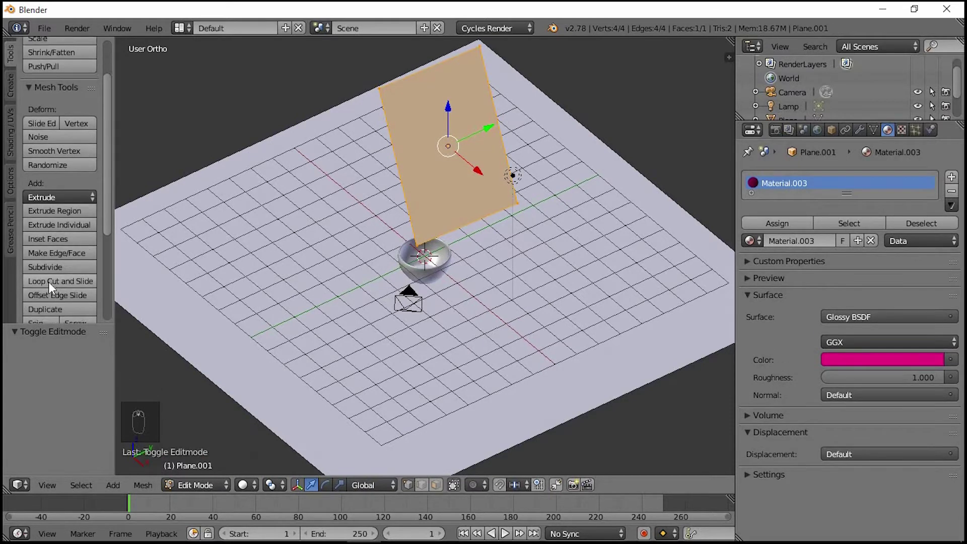
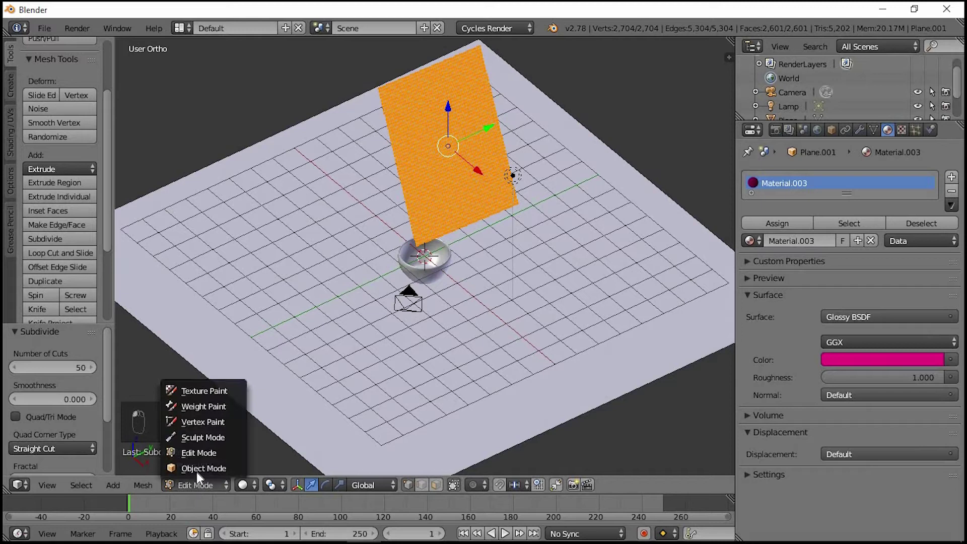
click(296, 443)
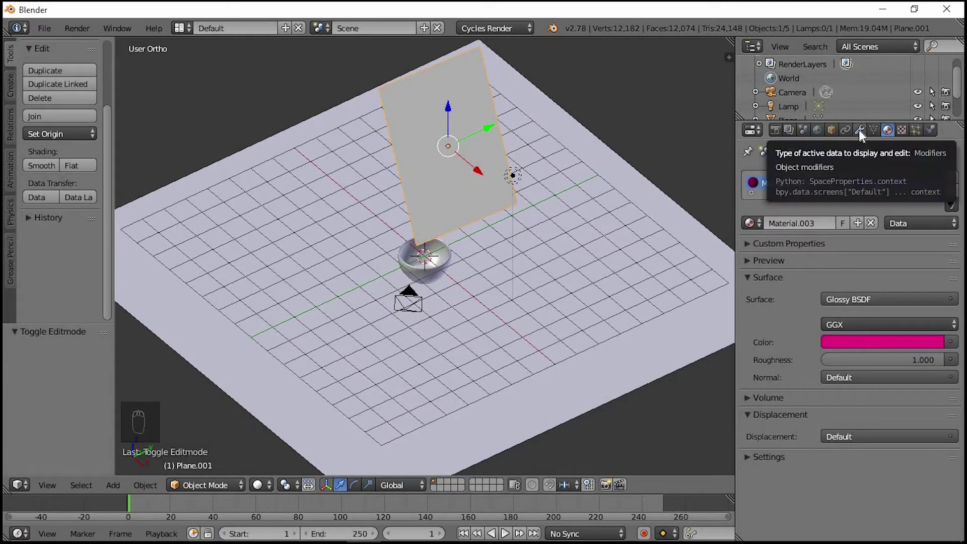
Give the sheet Cloth physics, a thin Solidify and a level-2 Subdivision Surface modifier
drag(860, 135, 890, 217)
middle_click(890, 217)
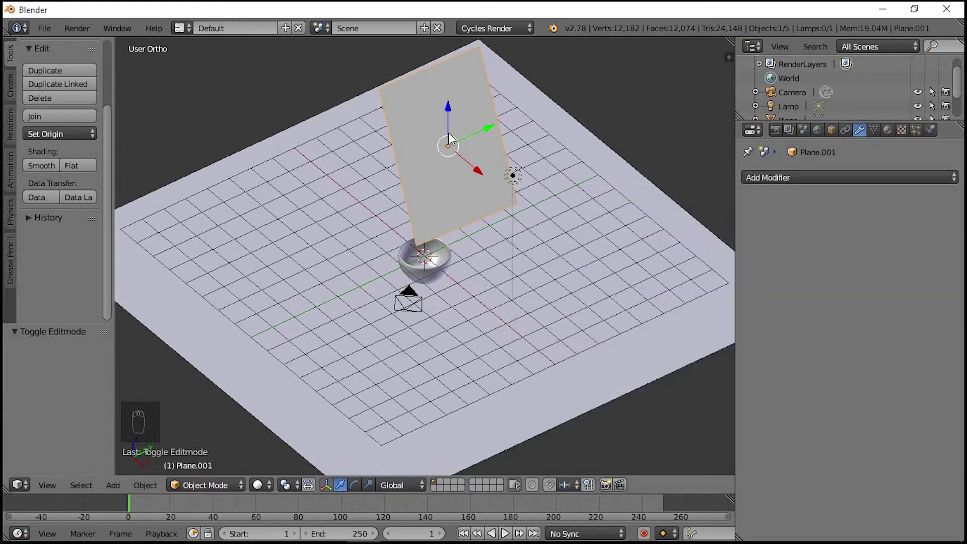
drag(890, 199, 896, 212)
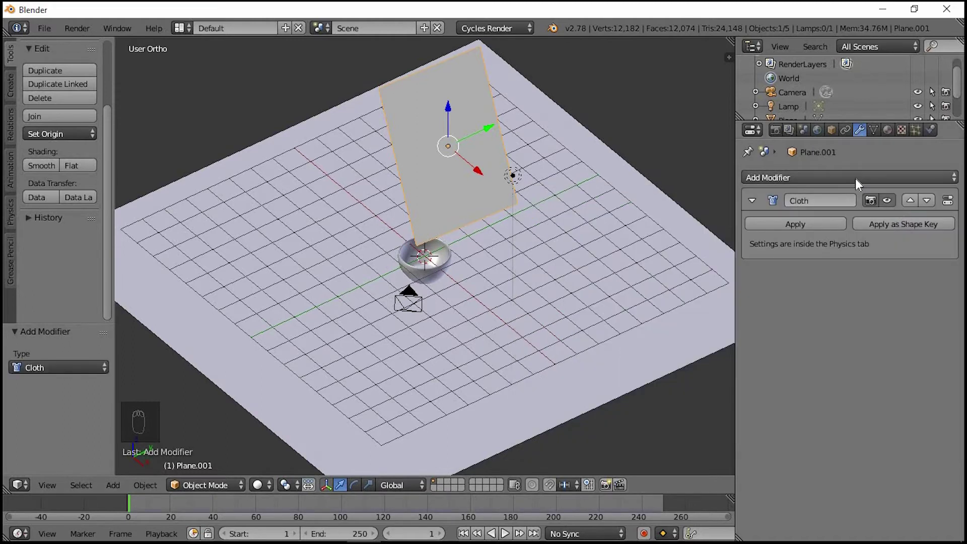
drag(853, 188, 671, 397)
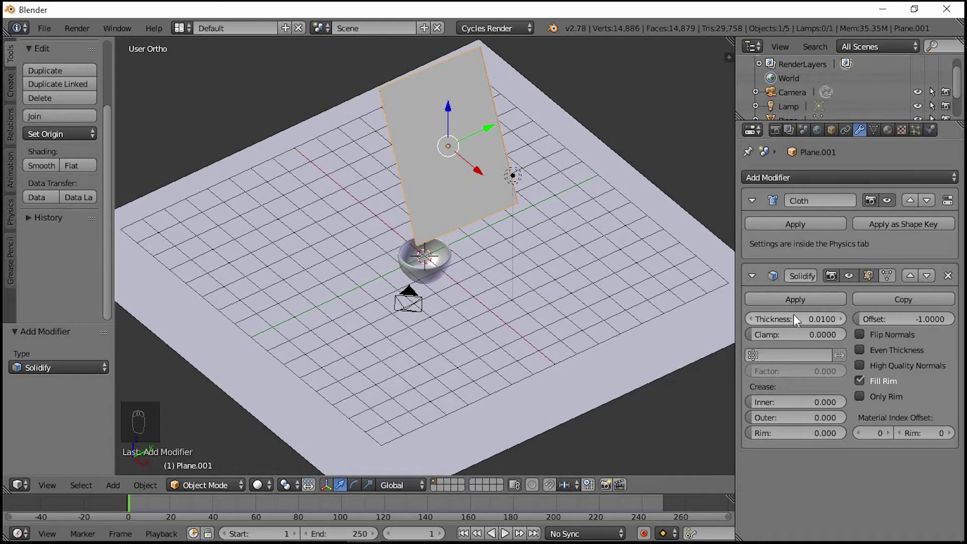
drag(817, 185, 797, 407)
drag(842, 456, 833, 494)
drag(833, 495, 630, 269)
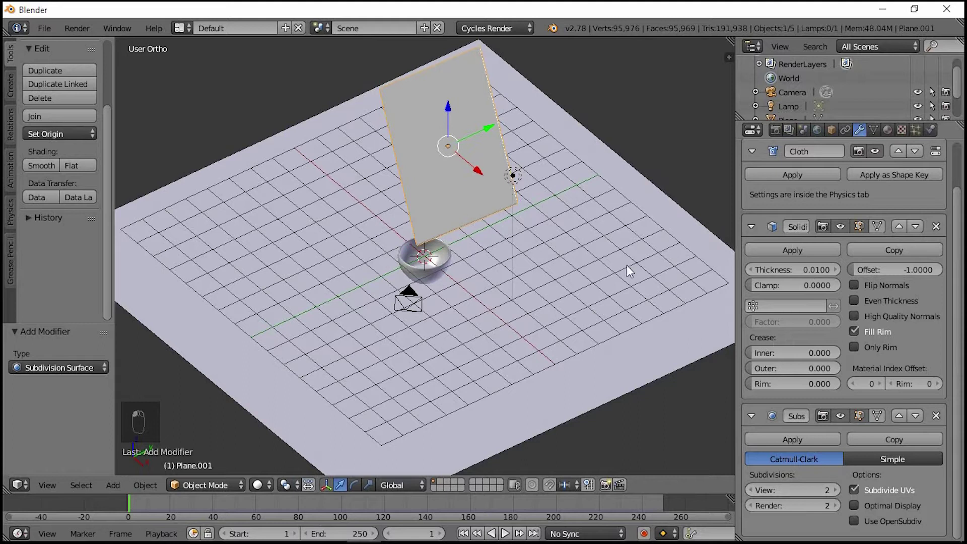
middle_click(451, 172)
drag(452, 168, 459, 185)
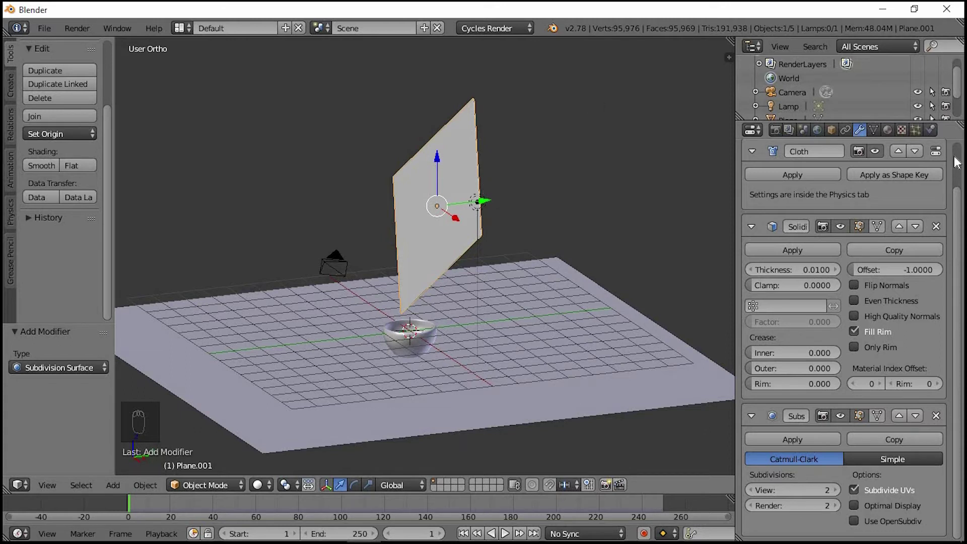
Set the sheet's cloth Quality Steps to 10 with self collision enabled
click(937, 139)
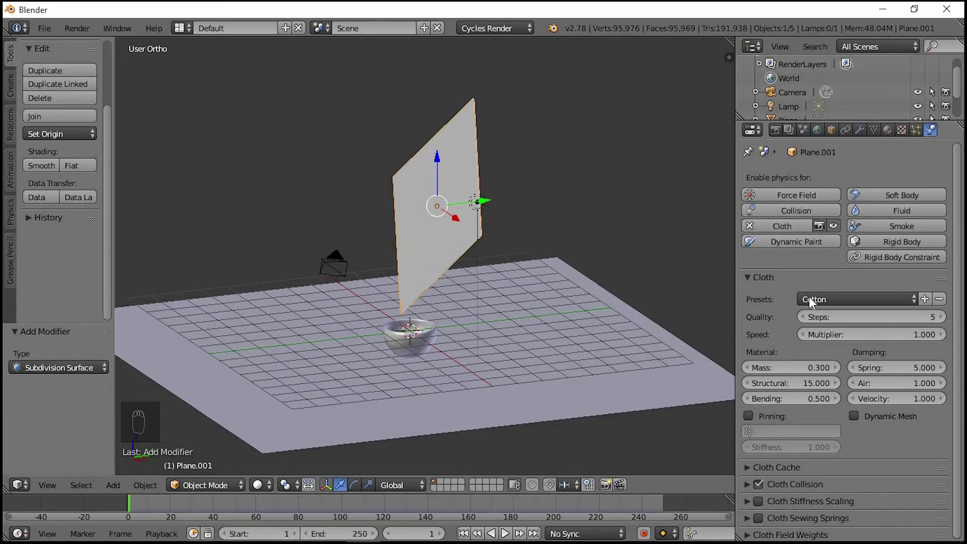
drag(855, 303, 844, 371)
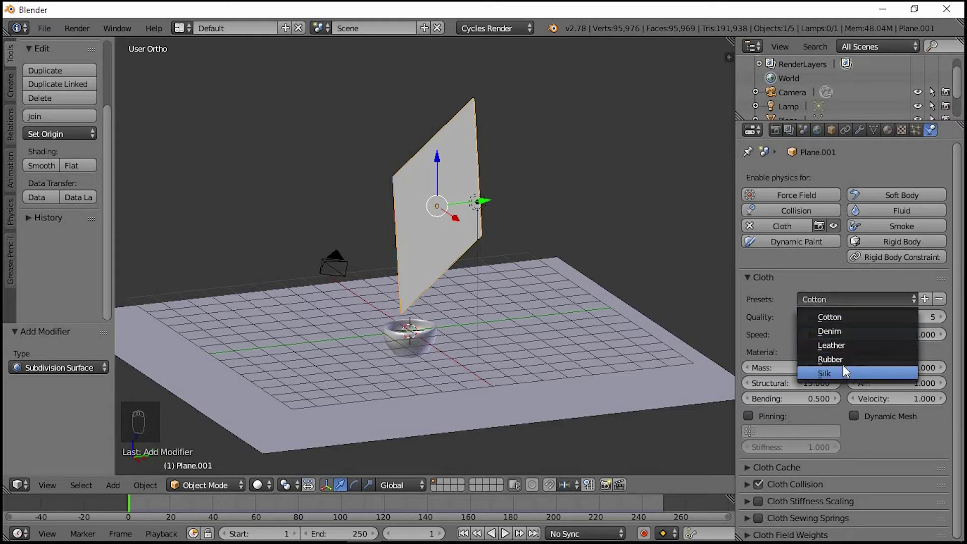
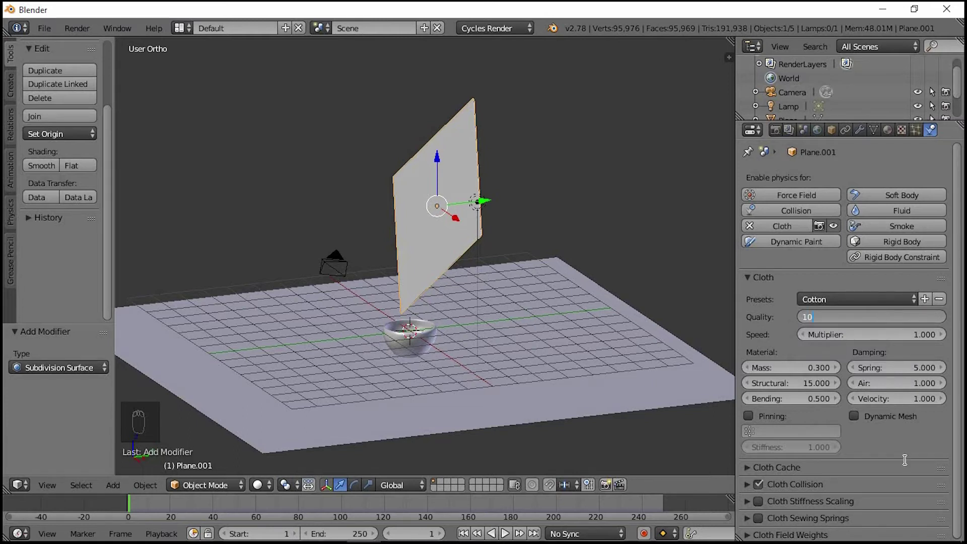
drag(853, 440, 748, 491)
drag(748, 491, 861, 428)
middle_click(861, 427)
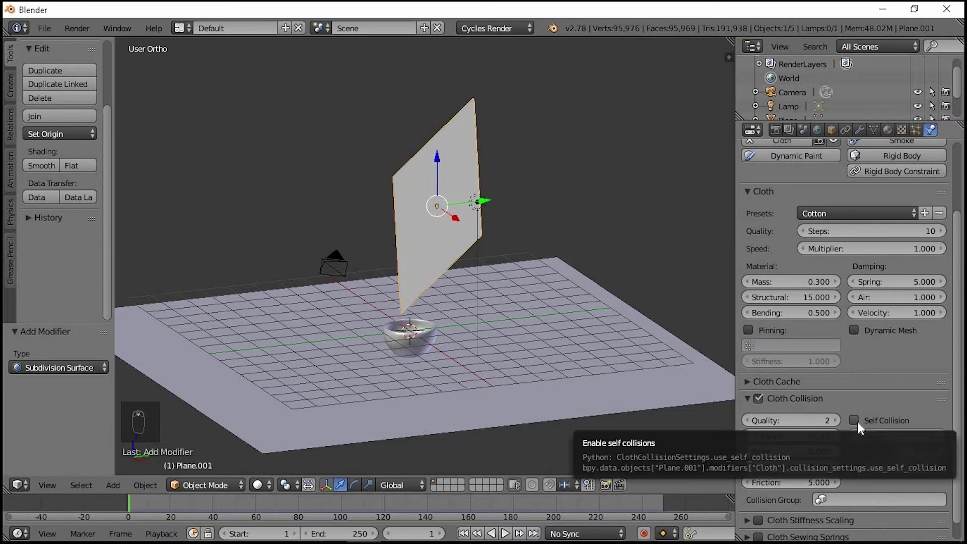
drag(861, 428, 482, 228)
drag(482, 228, 456, 237)
click(455, 237)
drag(456, 237, 452, 280)
Give the floor plane Collision physics
drag(415, 346, 804, 339)
middle_click(804, 339)
drag(790, 218, 544, 381)
drag(544, 381, 808, 216)
right_click(808, 216)
drag(808, 216, 504, 471)
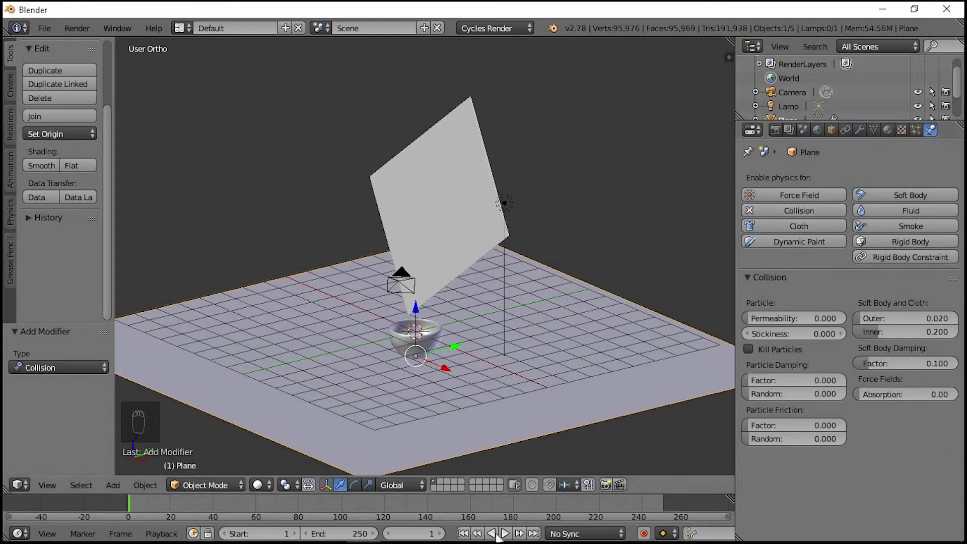
Play the timeline so the cloth simulation drapes the sheet over the bowl and floor
click(503, 538)
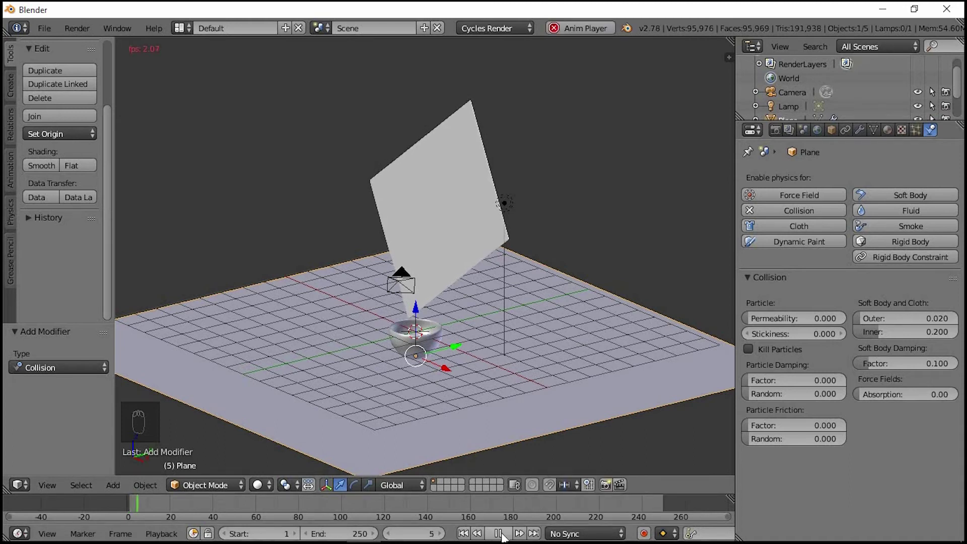
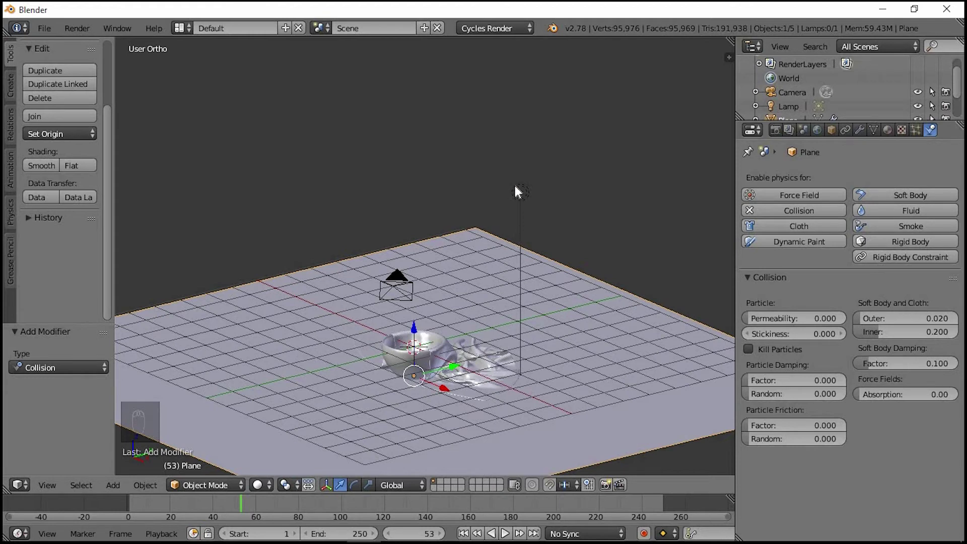
Make the lamp a size-3 point light with node-based emission strength 3000
drag(516, 199, 689, 205)
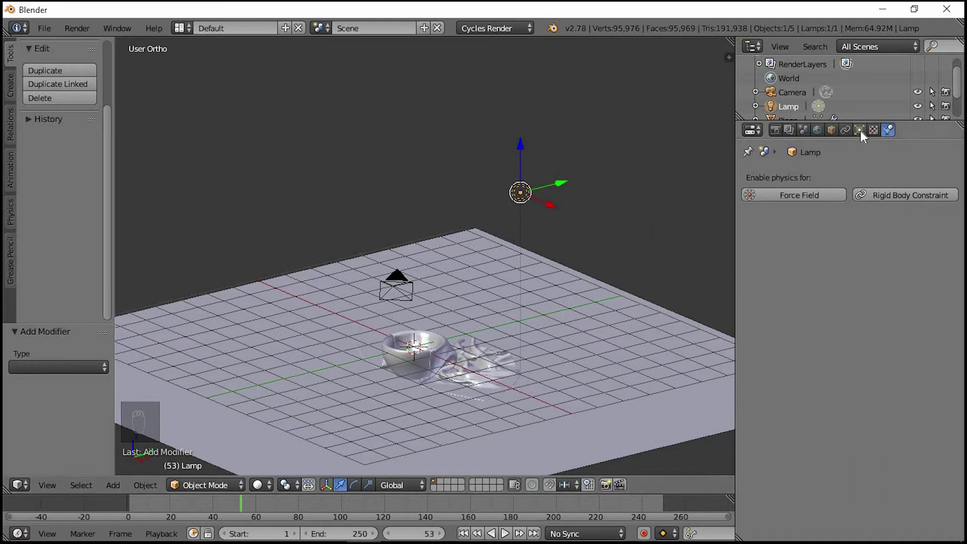
click(862, 136)
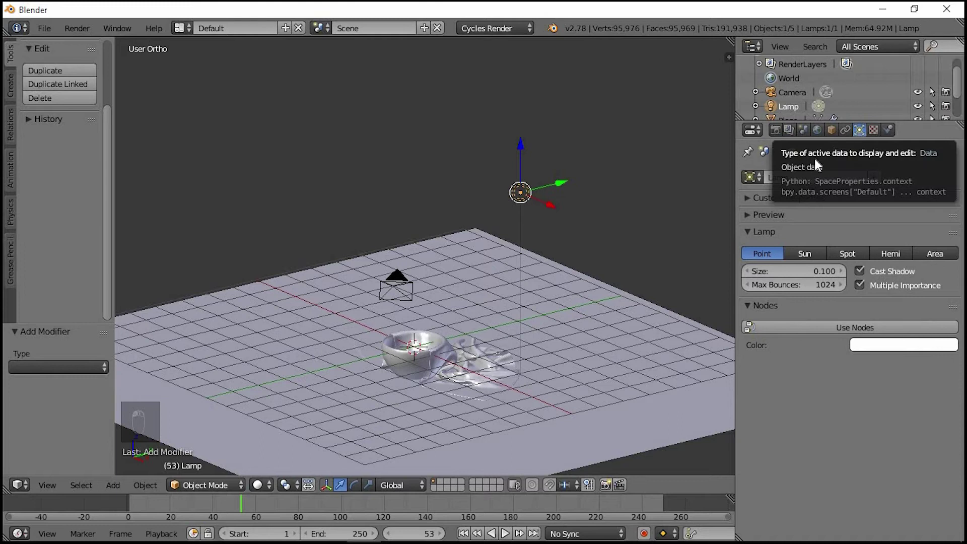
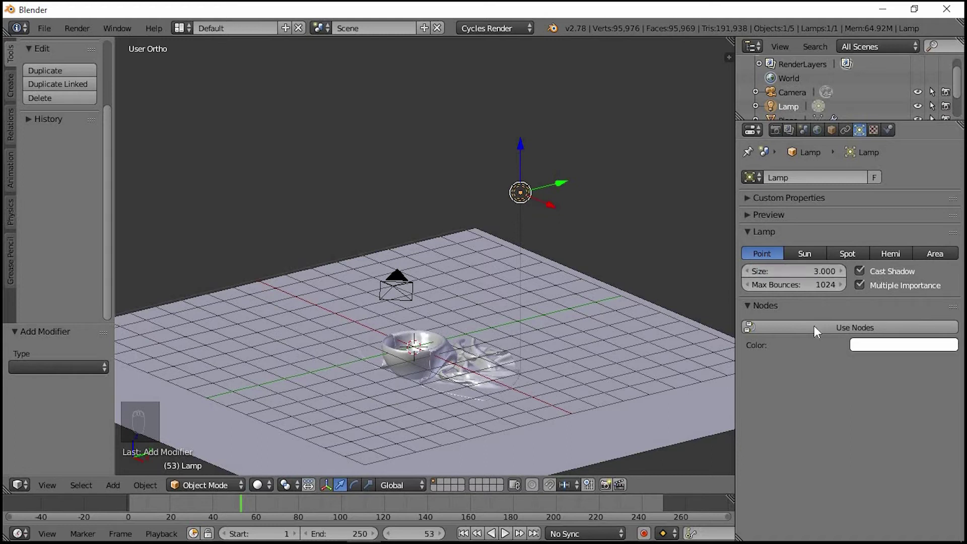
drag(815, 331, 864, 375)
key(KP_0)
key(KP_0)
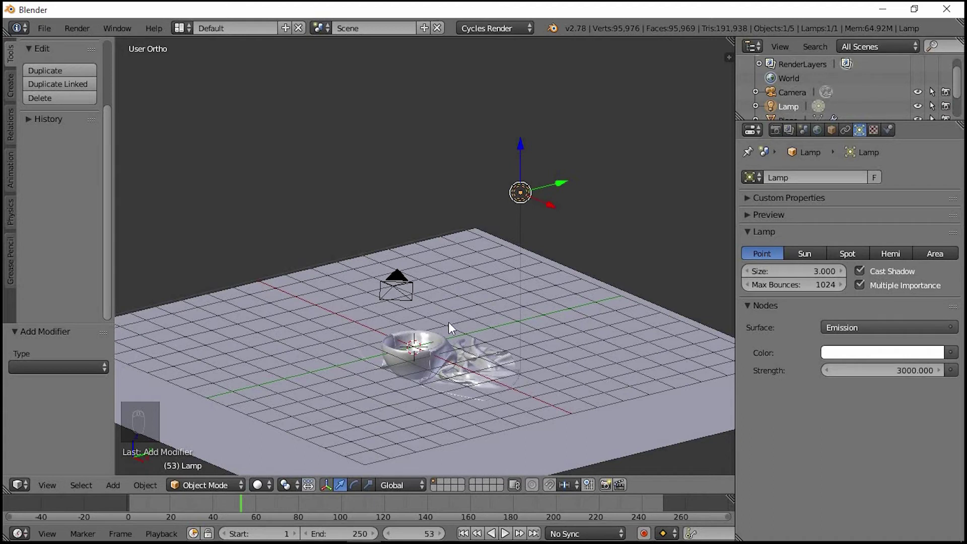
Look through the scene camera and zoom in on its current framing
key(KP_0)
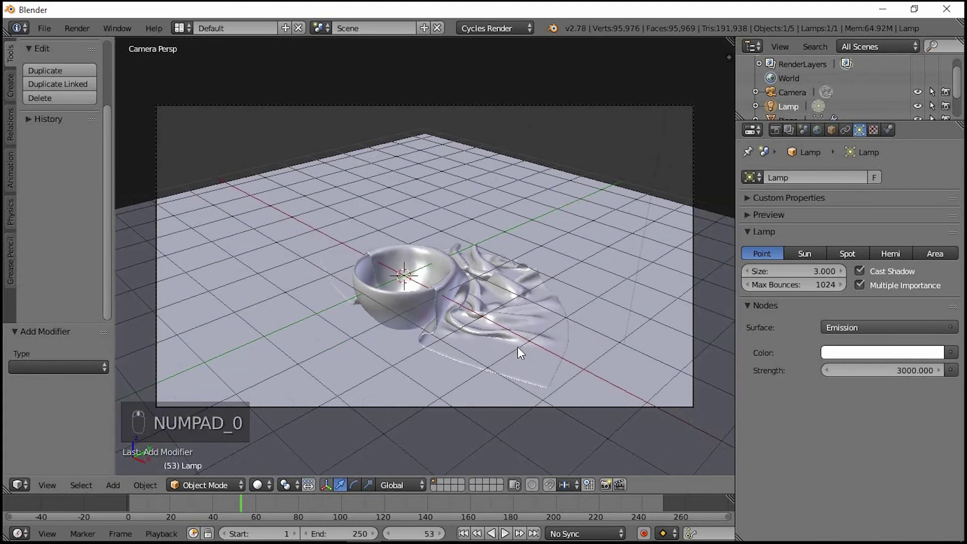
drag(508, 316, 479, 321)
middle_click(479, 321)
middle_click(491, 316)
middle_click(490, 316)
key(KP_0)
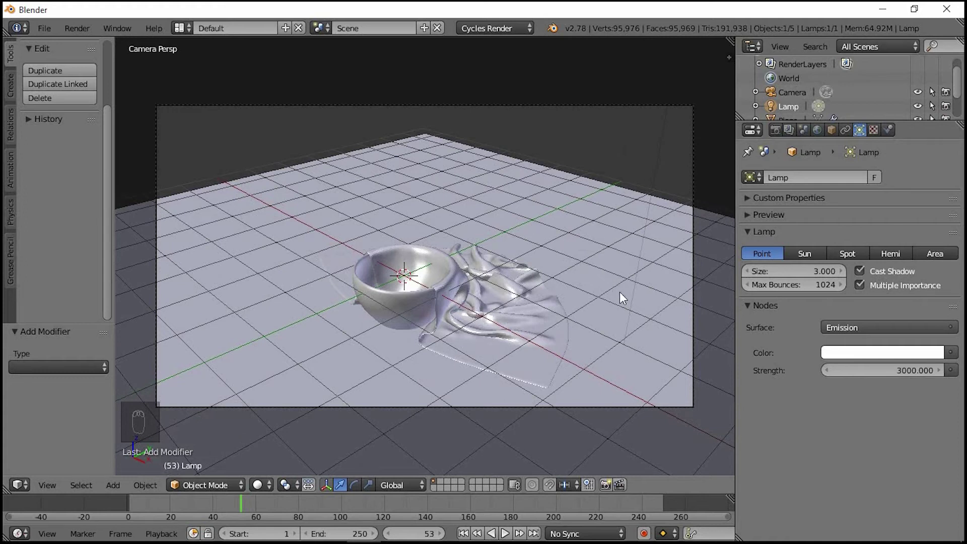
Enable Lock Camera to View in the view properties side panel
key(n)
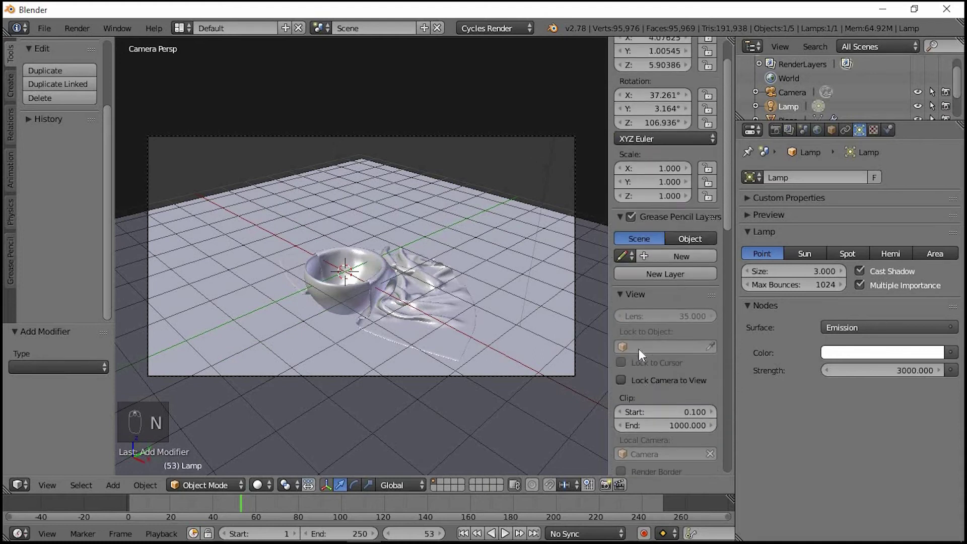
drag(640, 354, 628, 344)
drag(627, 344, 469, 328)
key(n)
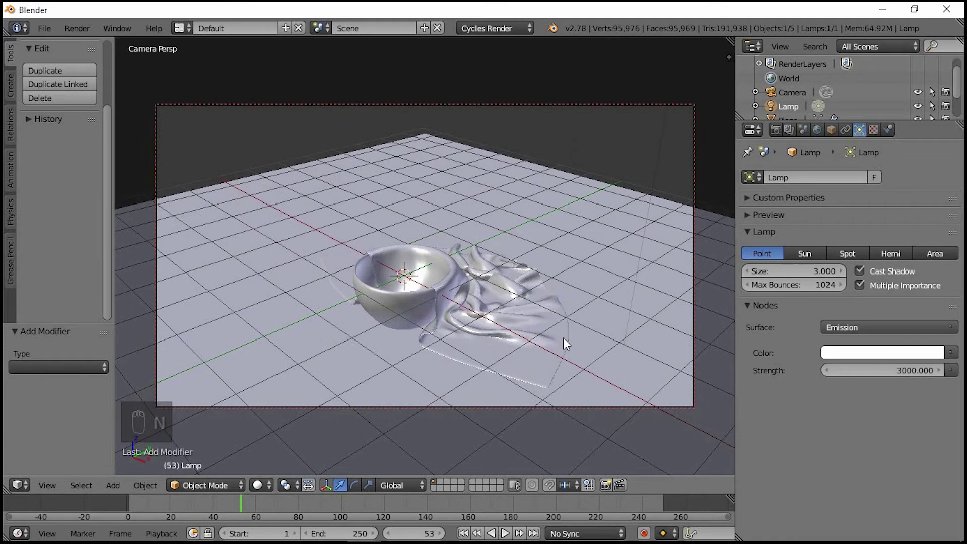
Reframe the camera close on the bowl and draped sheet from a raised angle
drag(576, 340, 548, 335)
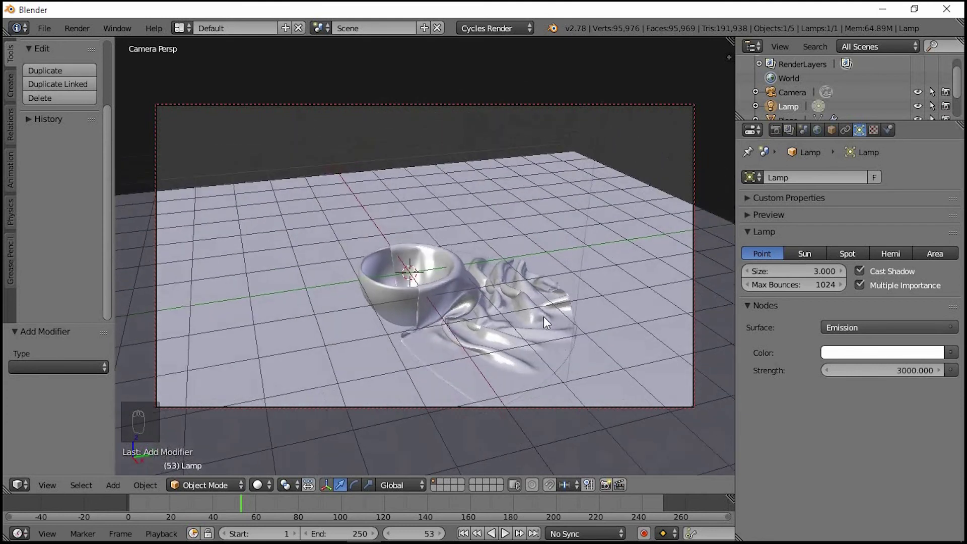
drag(531, 347, 478, 294)
middle_click(477, 290)
drag(474, 291, 461, 294)
middle_click(461, 294)
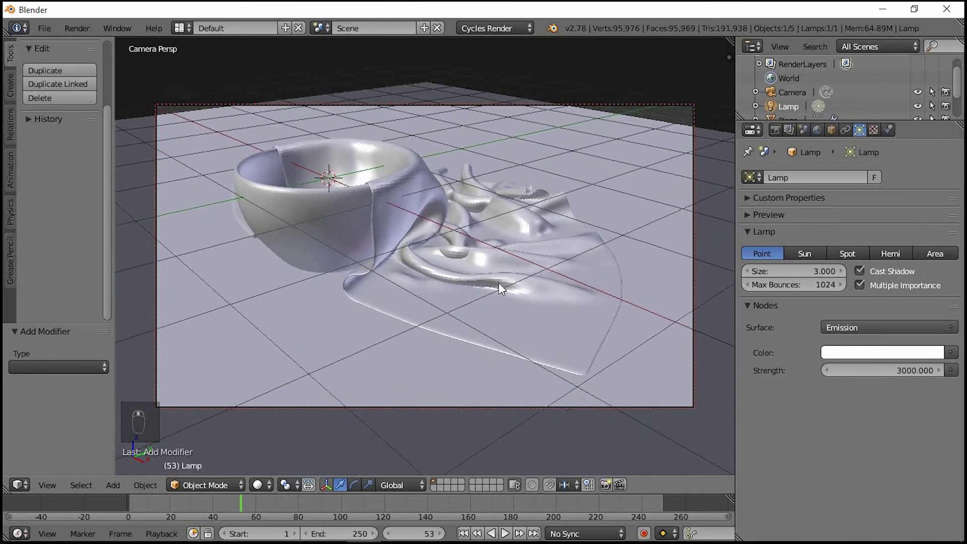
drag(483, 272, 496, 290)
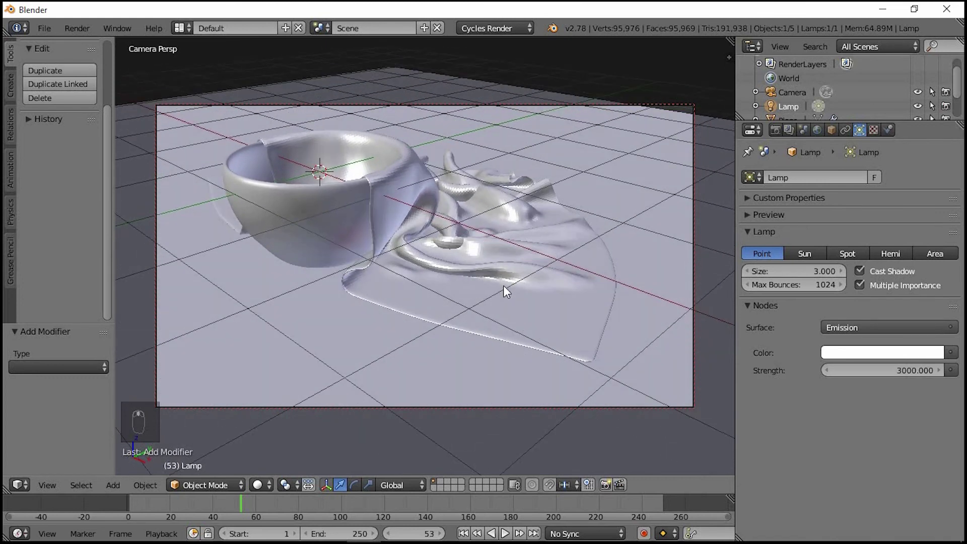
drag(506, 292, 500, 294)
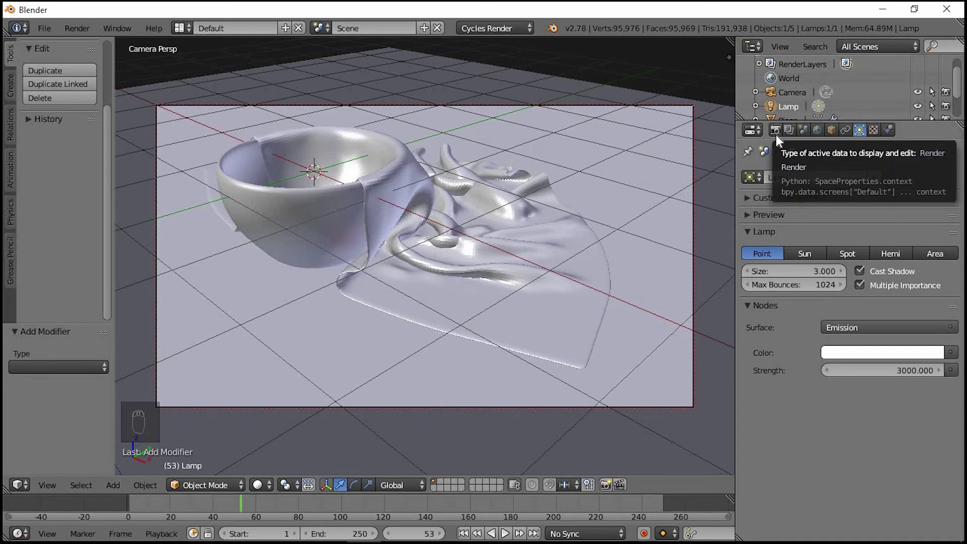
Set the render output file format to JPEG in the Render settings
drag(777, 140, 773, 342)
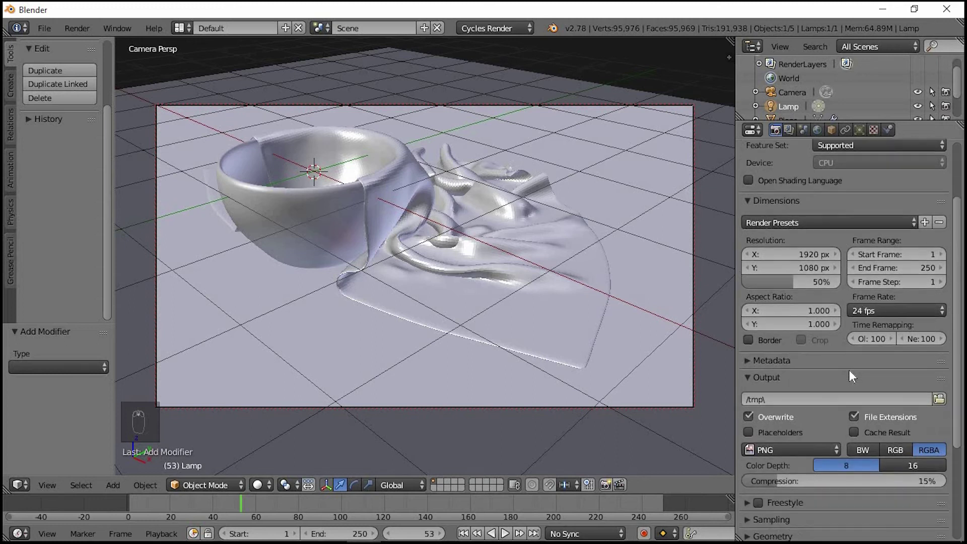
drag(792, 312, 598, 254)
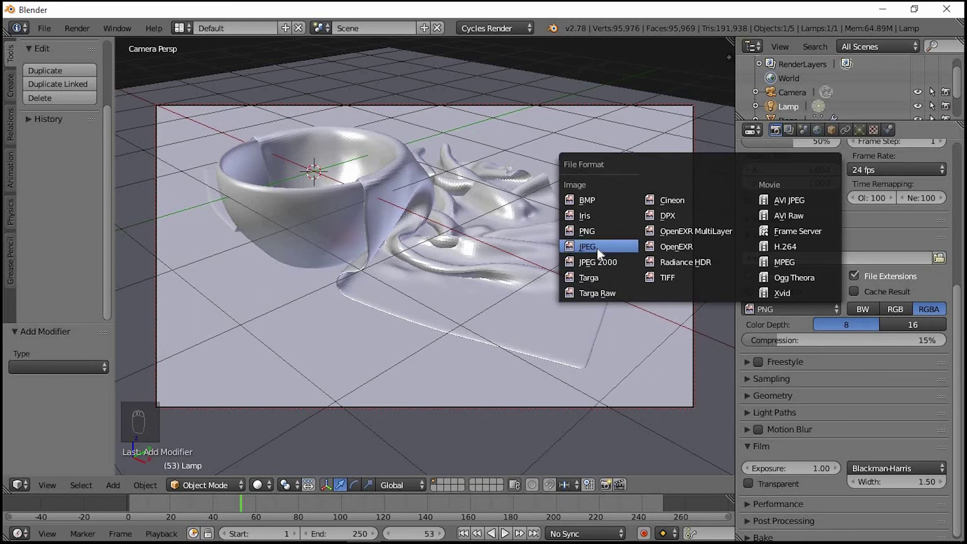